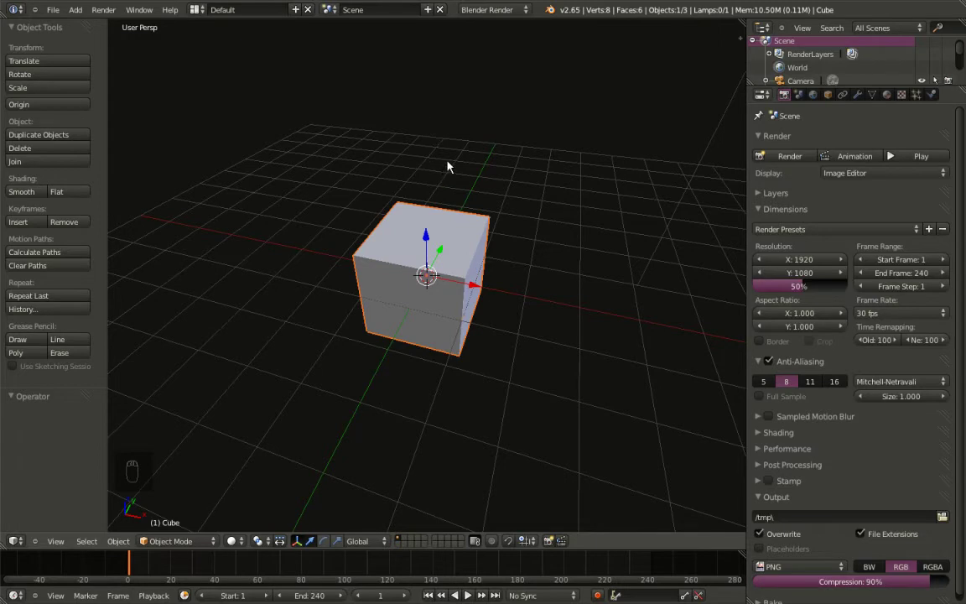
Delete the default cube and add a torus at the scene centre, viewed from above
key(x)
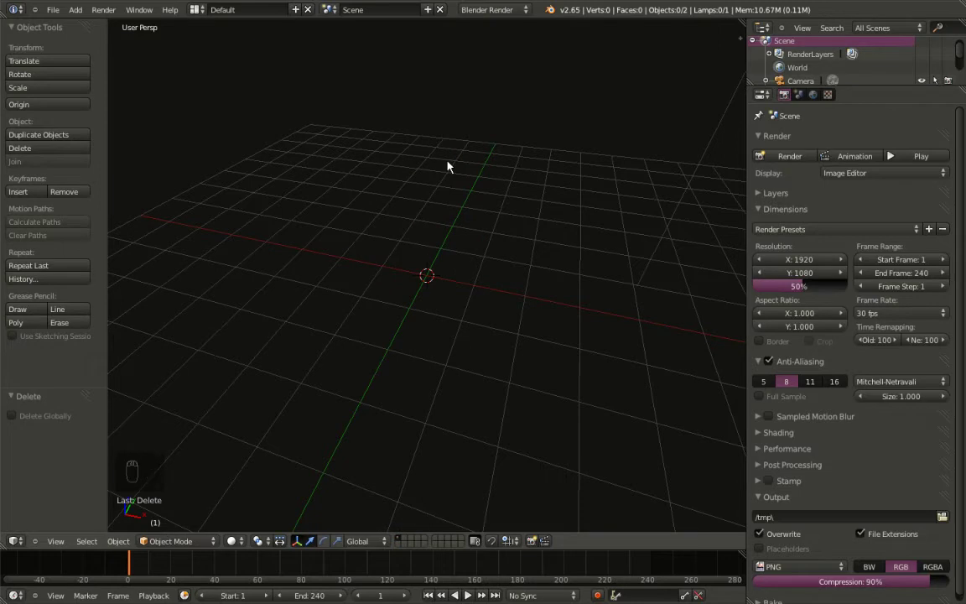
key(shift+a)
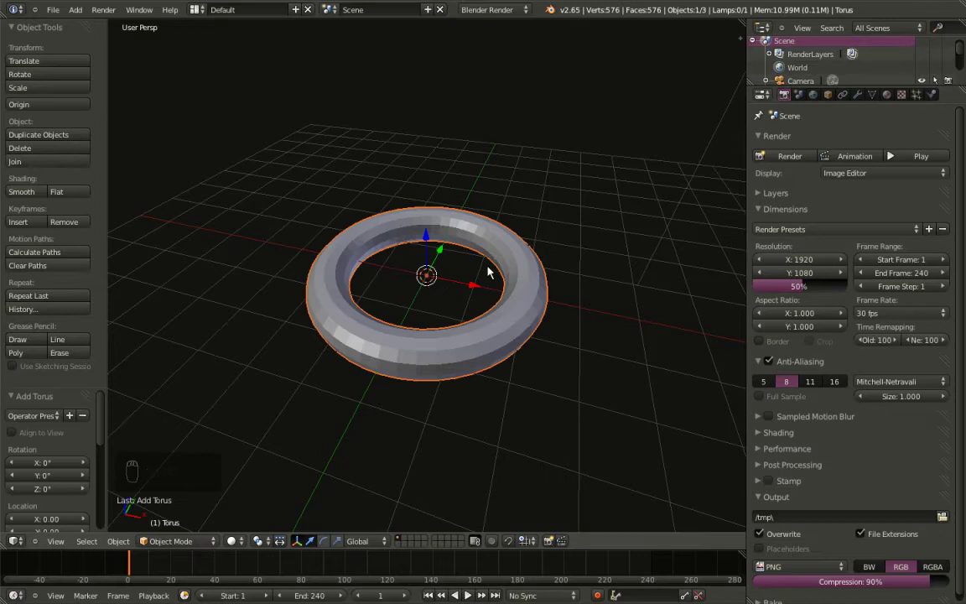
key(KP_7)
middle_click(383, 392)
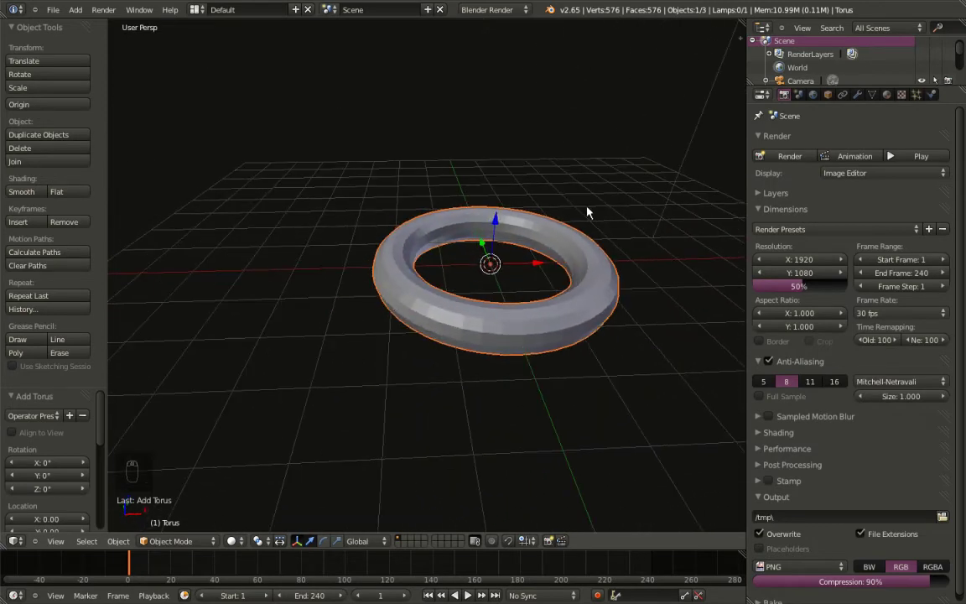
Add a Build modifier to the torus from the modifier list
drag(859, 97, 863, 120)
drag(862, 121, 844, 141)
drag(845, 142, 843, 142)
drag(842, 141, 699, 224)
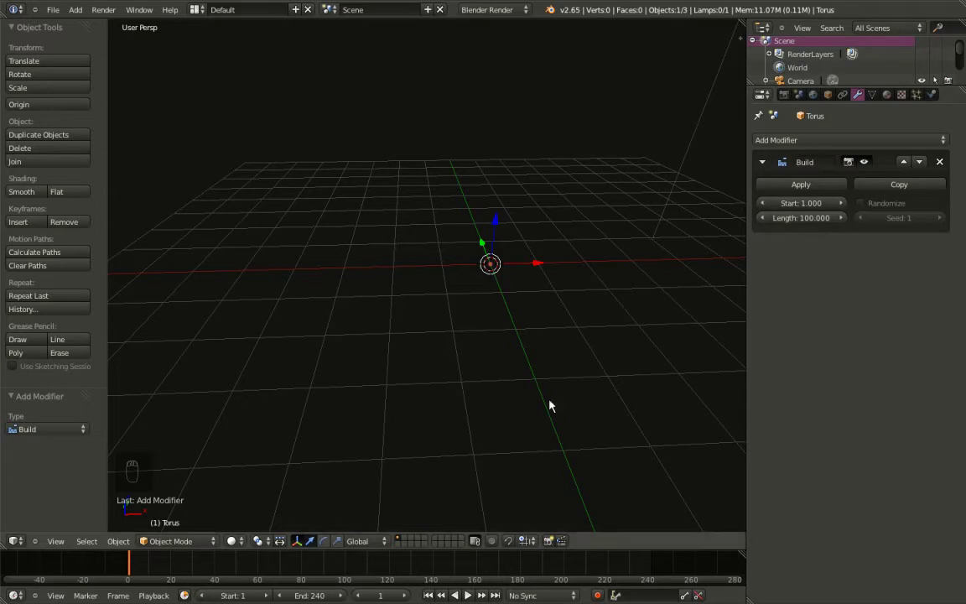
Scrub to frame 60 and enable Randomize so the faces build in random order
drag(194, 542, 139, 560)
drag(140, 560, 206, 568)
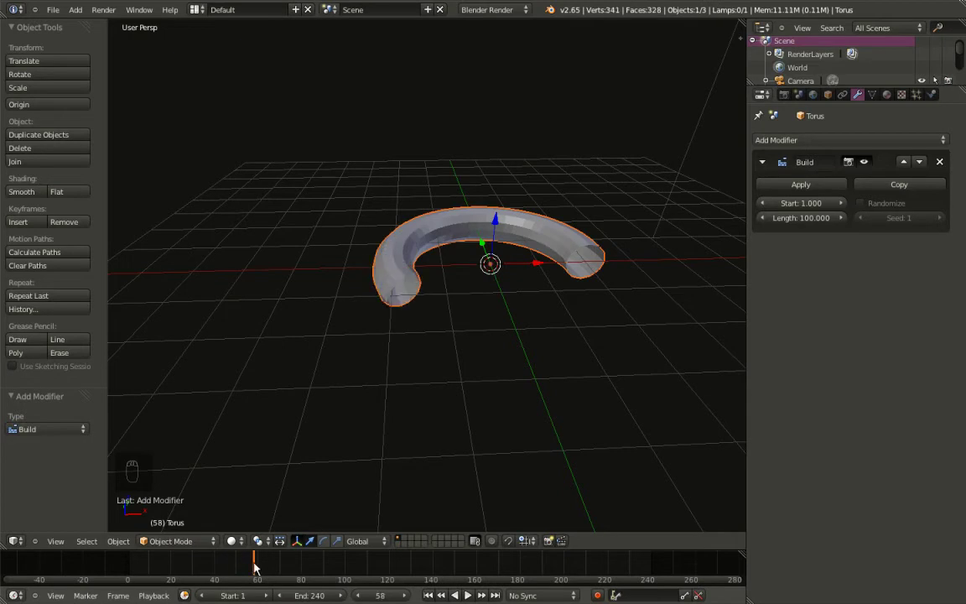
drag(261, 571, 357, 319)
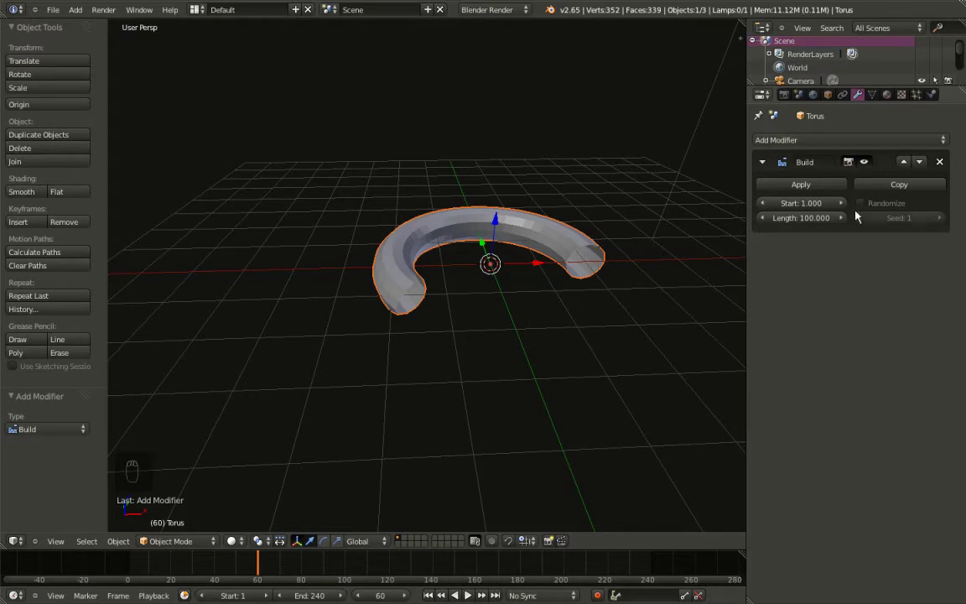
drag(870, 208, 464, 270)
middle_click(465, 269)
drag(462, 325, 459, 298)
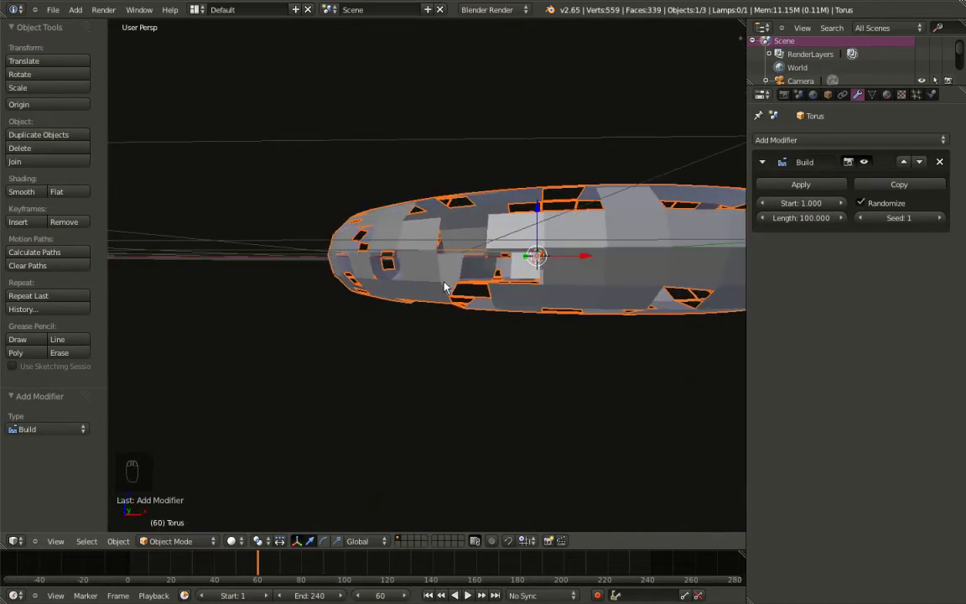
Cycle front, camera and top views, zoom out and select the camera below the torus
key(KP_1)
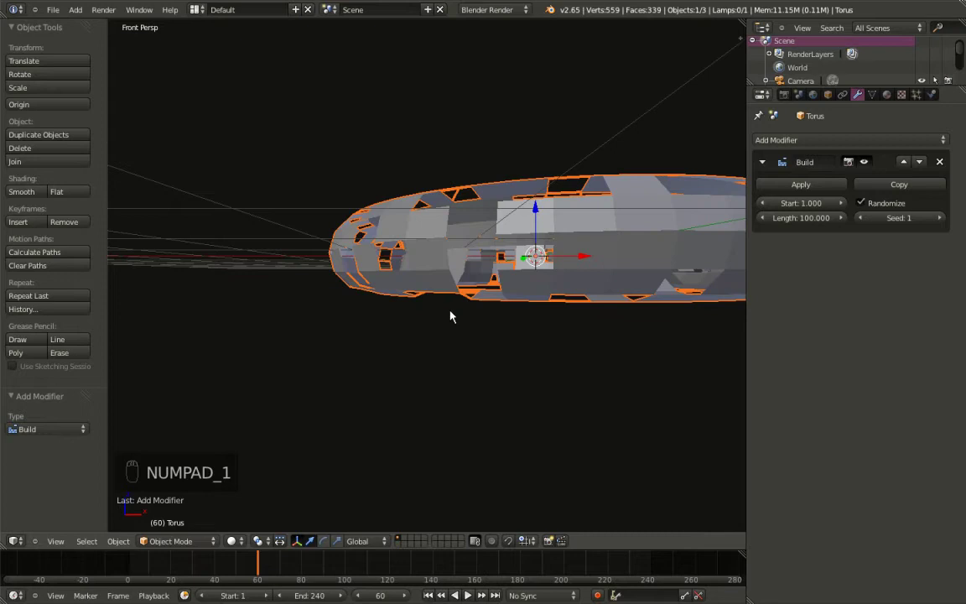
key(KP_5)
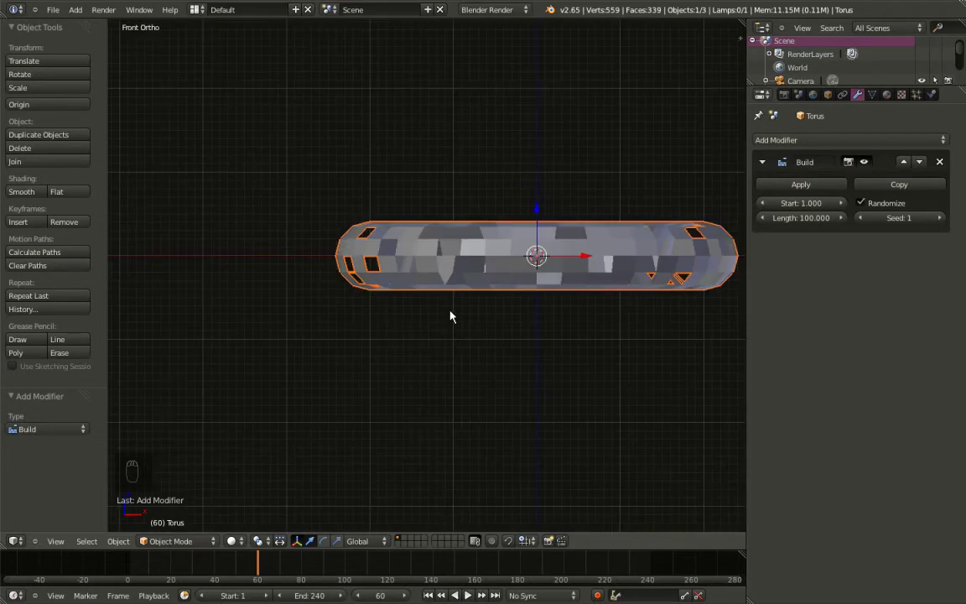
key(ctrl+alt+KP_0)
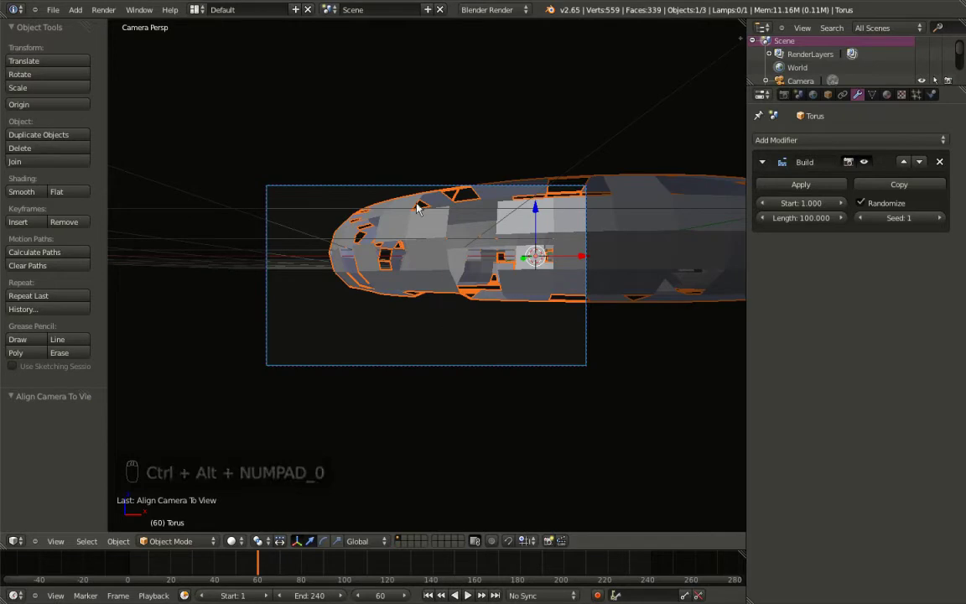
key(KP_7)
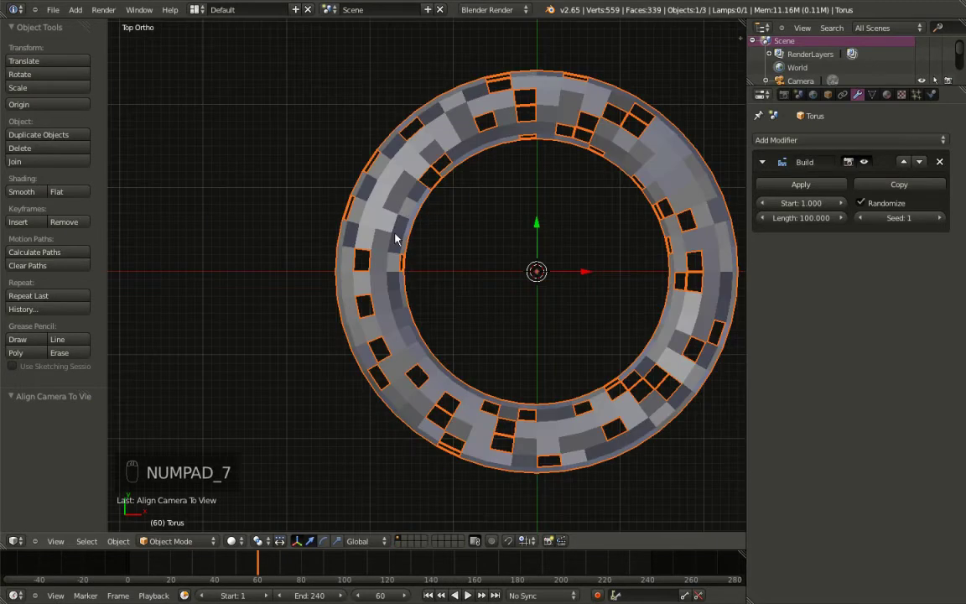
drag(398, 247, 416, 460)
middle_click(416, 461)
drag(412, 453, 415, 454)
Move the camera into the ring at X -2, Y -0.6, Z 0 and look through it down the tunnel
key(g)
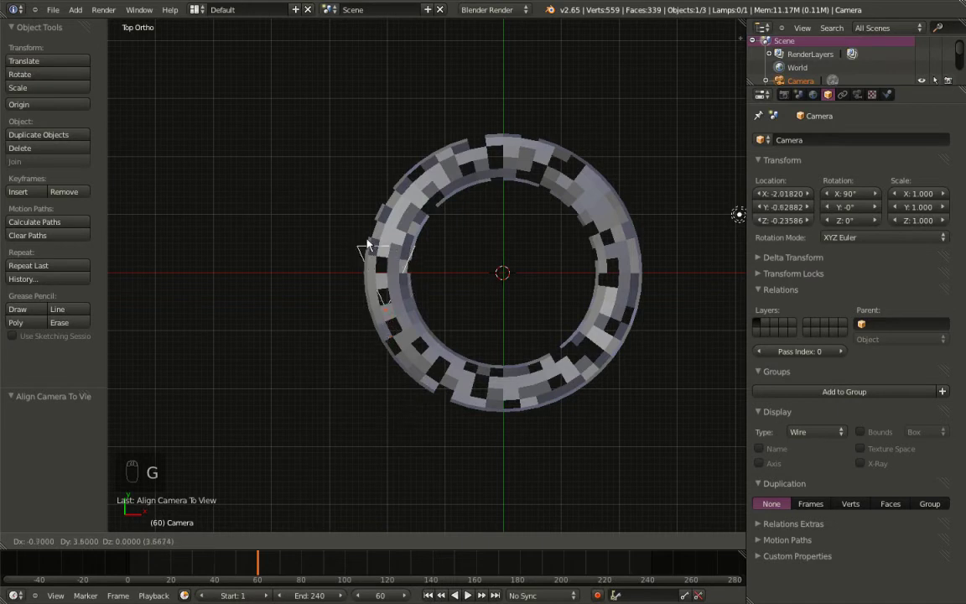
drag(369, 243, 773, 208)
drag(774, 199, 783, 198)
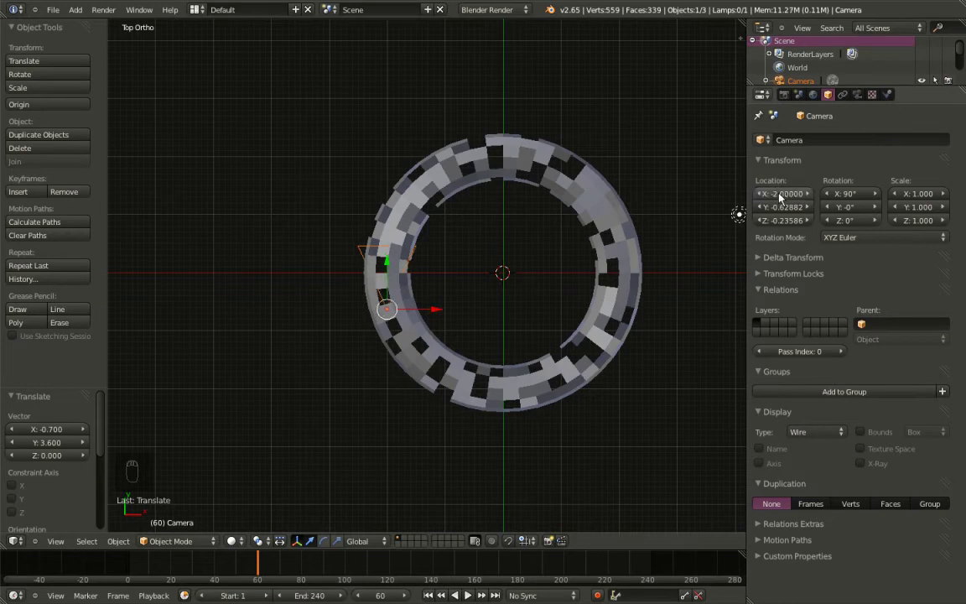
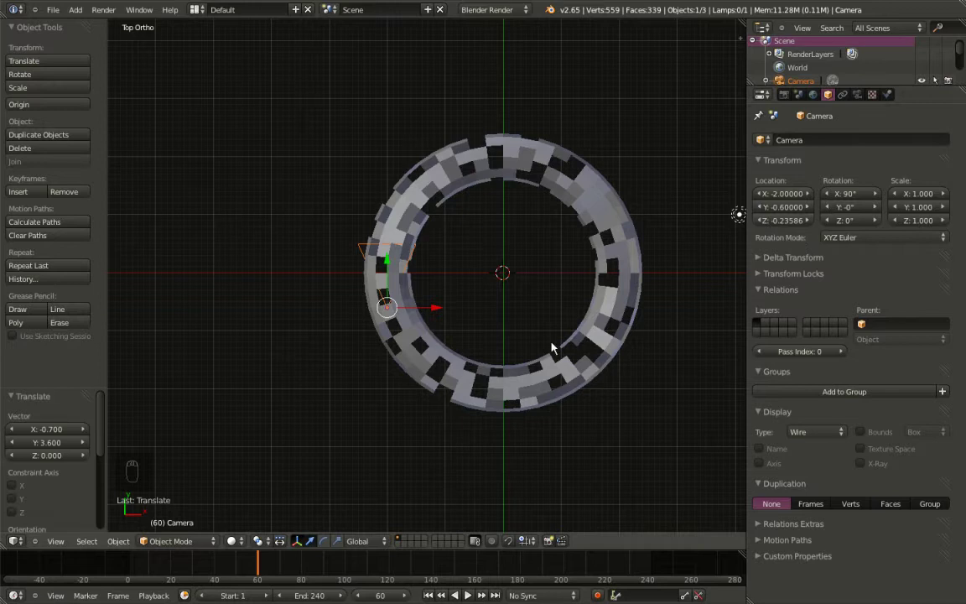
key(KP_1)
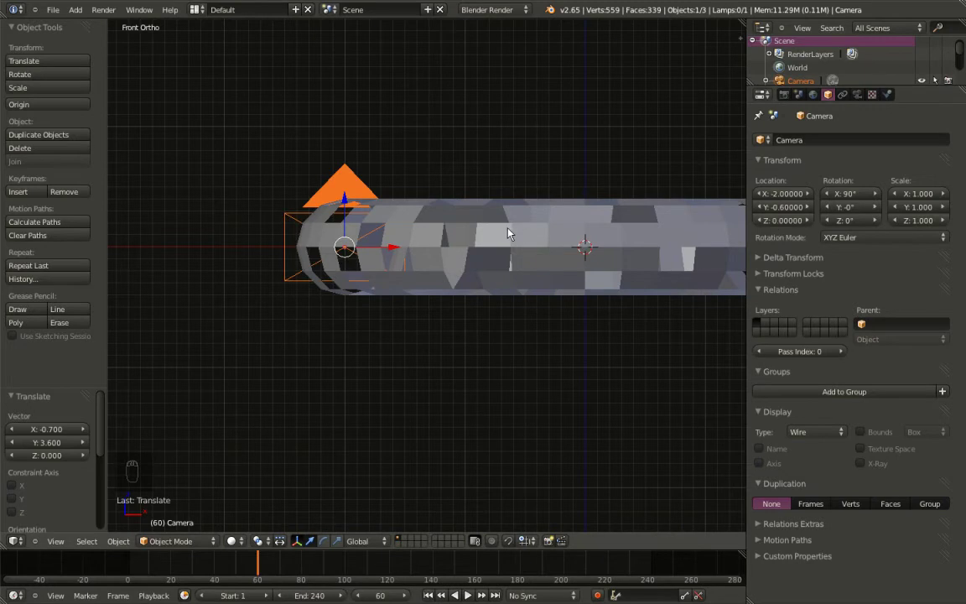
key(KP_0)
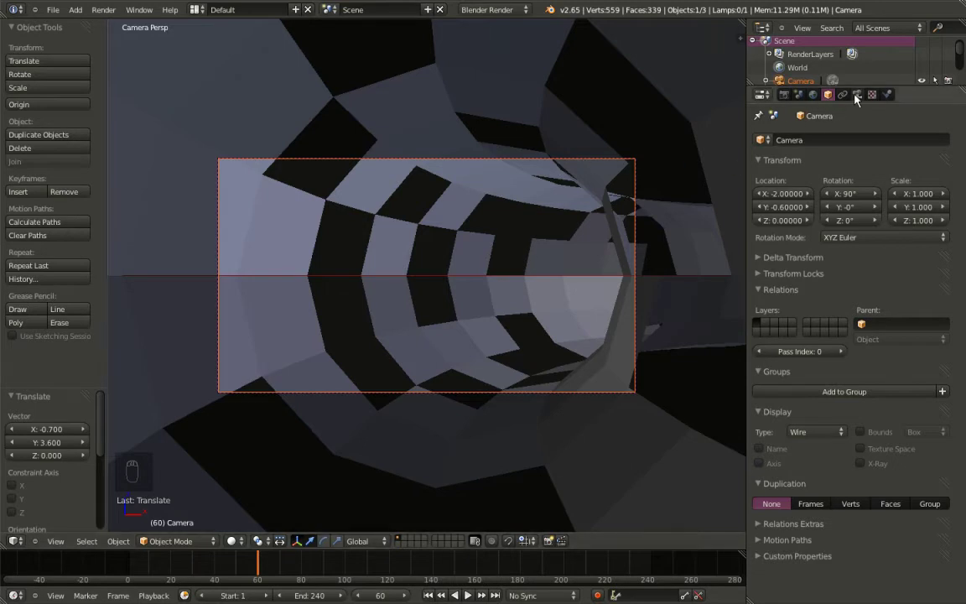
Set the camera lens to a 12 mm focal length for a wide tunnel view
drag(862, 100, 835, 193)
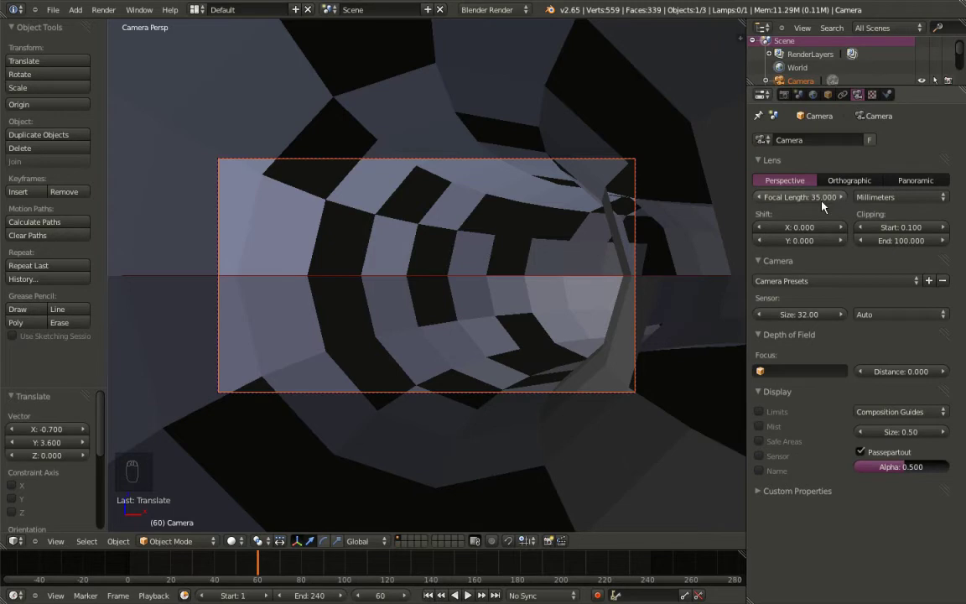
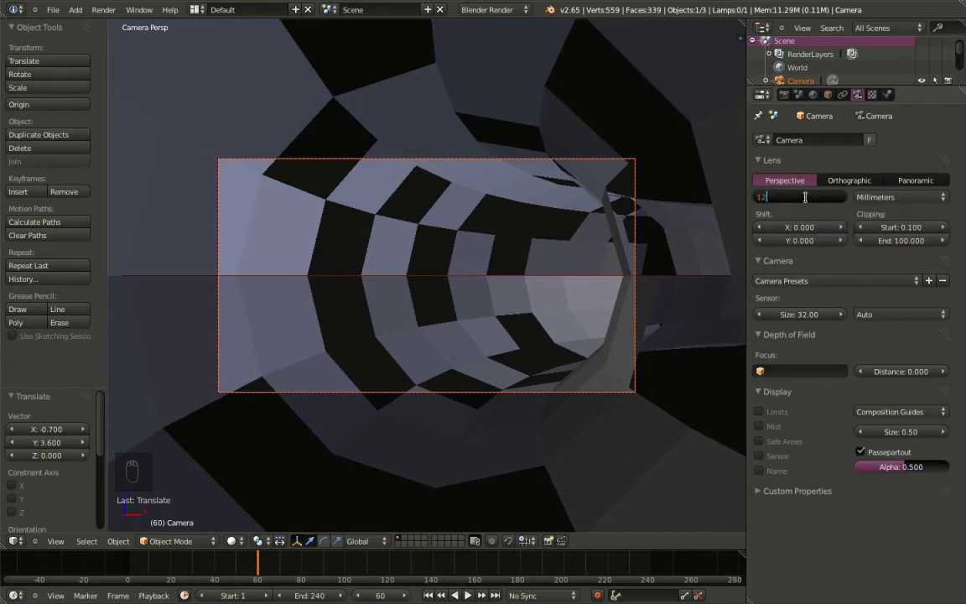
drag(453, 287, 564, 91)
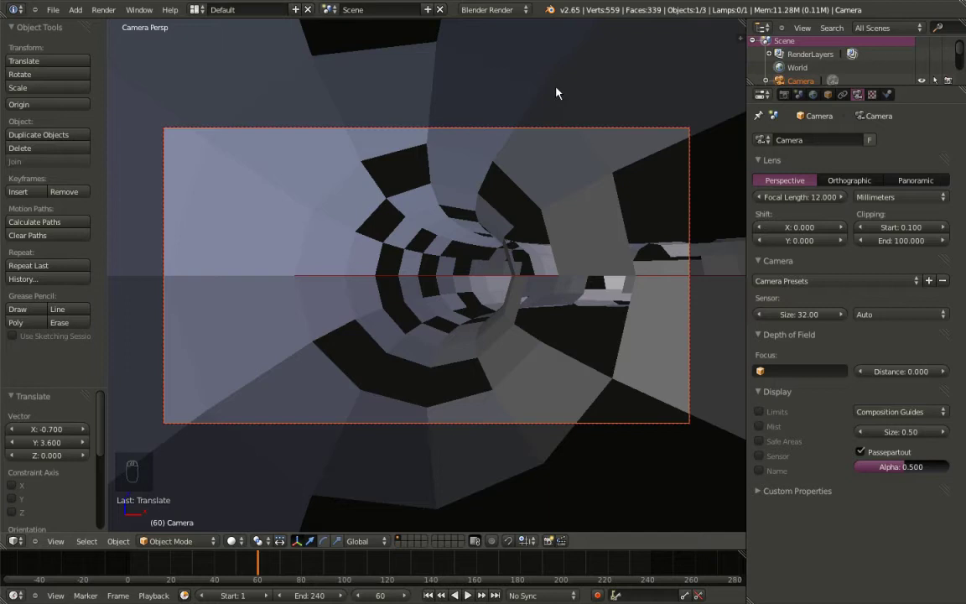
Select the torus, step back to frame 58 and apply the Build modifier permanently
drag(565, 91, 810, 114)
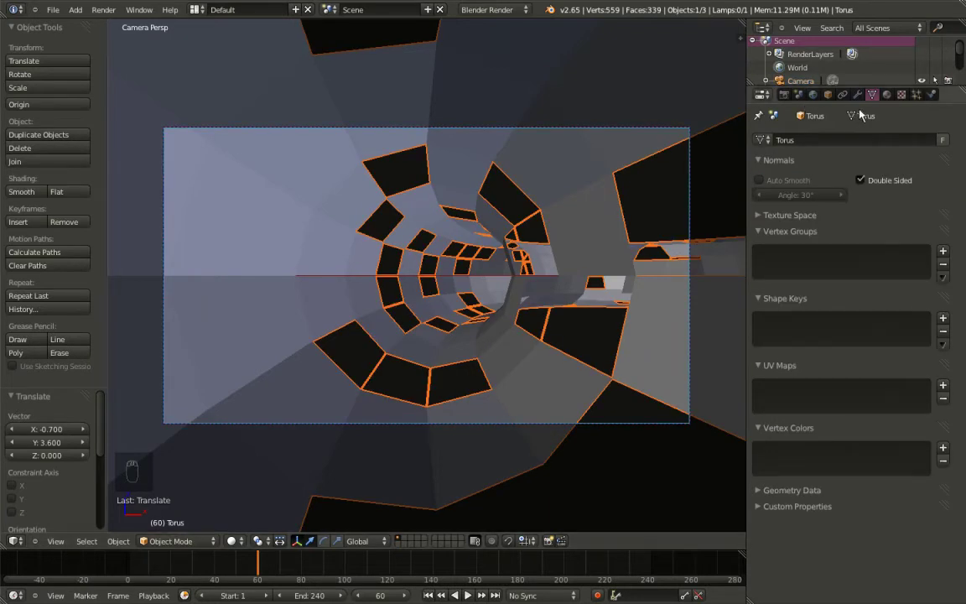
drag(867, 96, 679, 246)
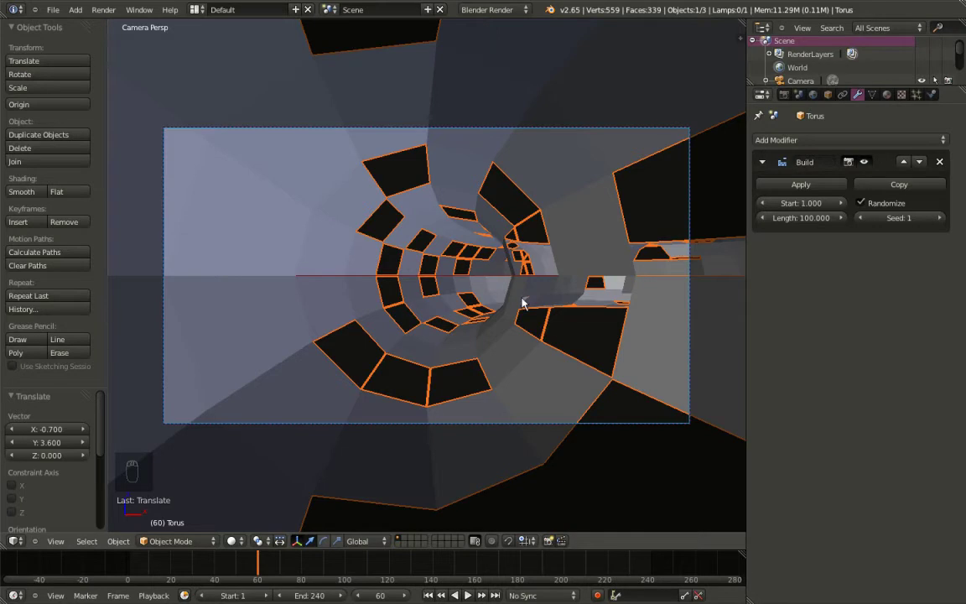
key(Left)
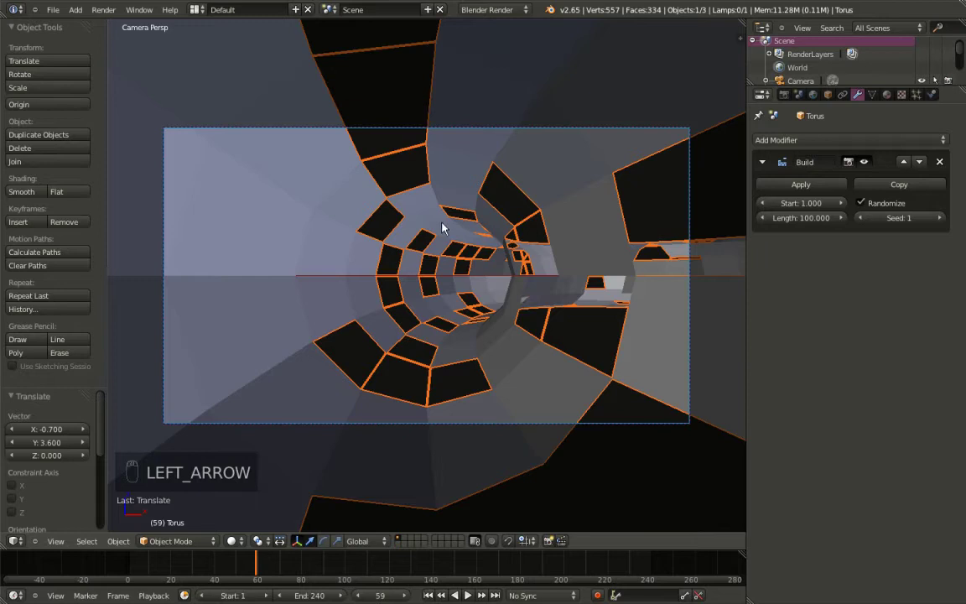
key(Left)
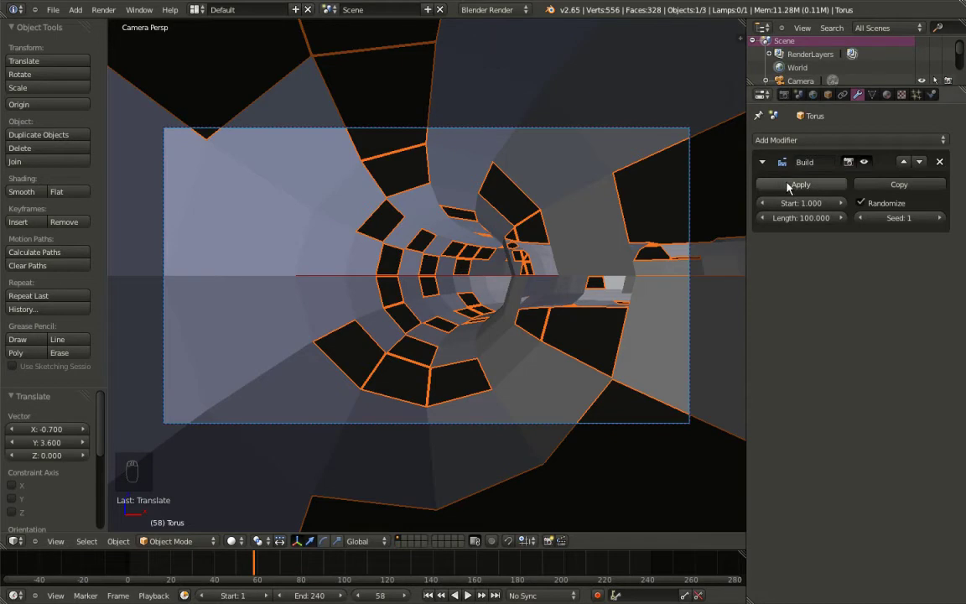
drag(799, 189, 744, 190)
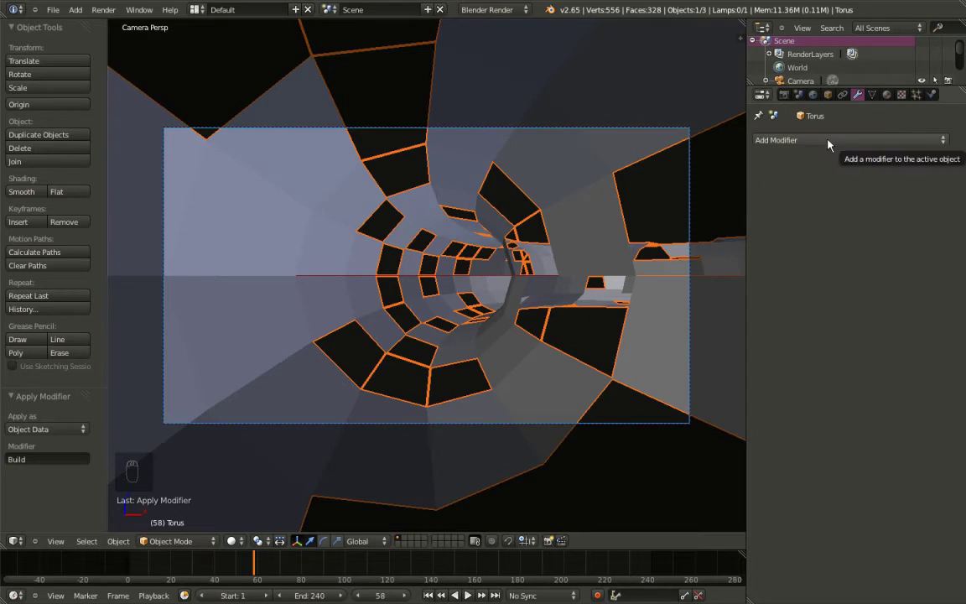
Add a Displace modifier with a new texture, then a Subdivision Surface modifier
drag(832, 144, 776, 214)
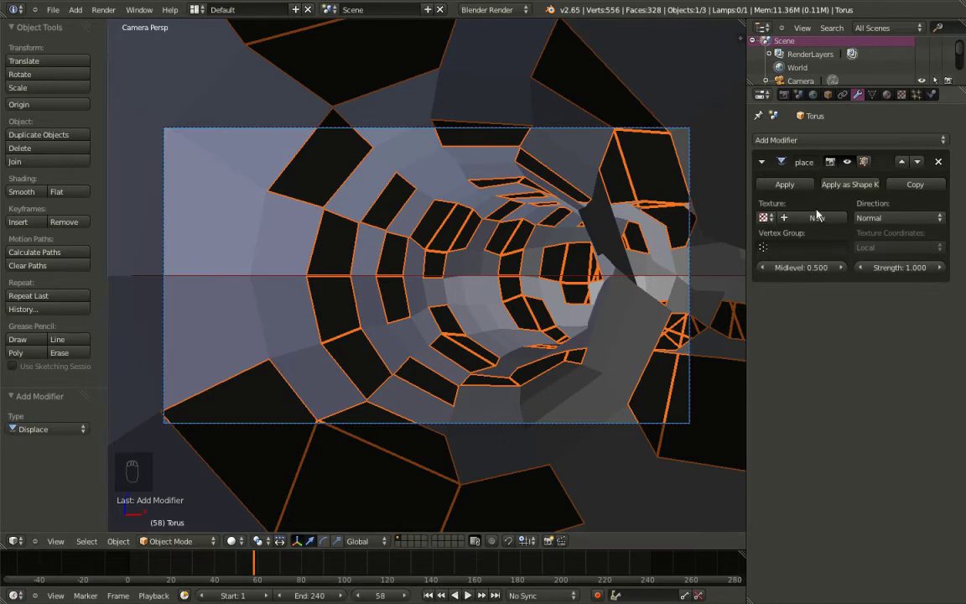
drag(820, 223, 819, 222)
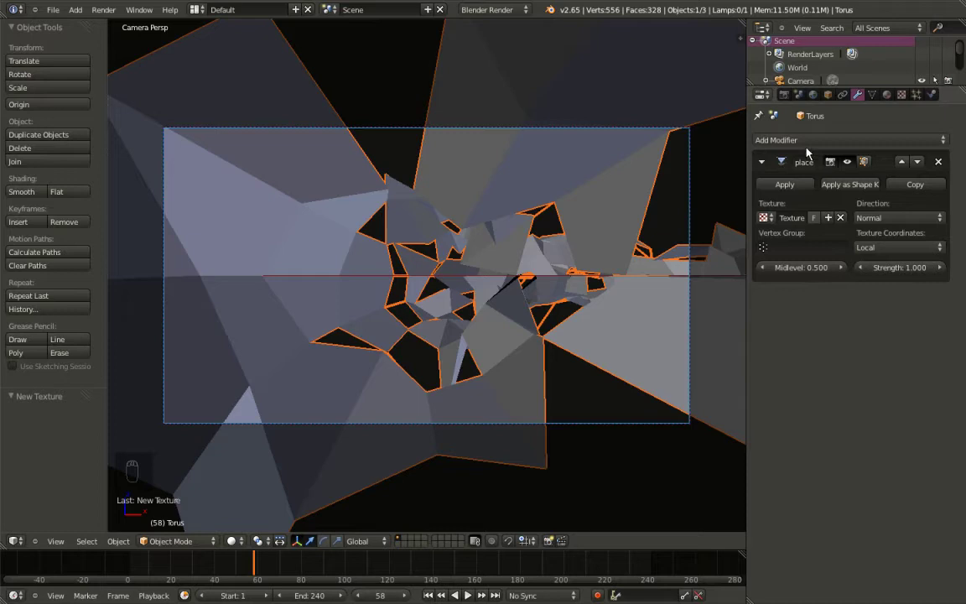
drag(807, 144, 683, 363)
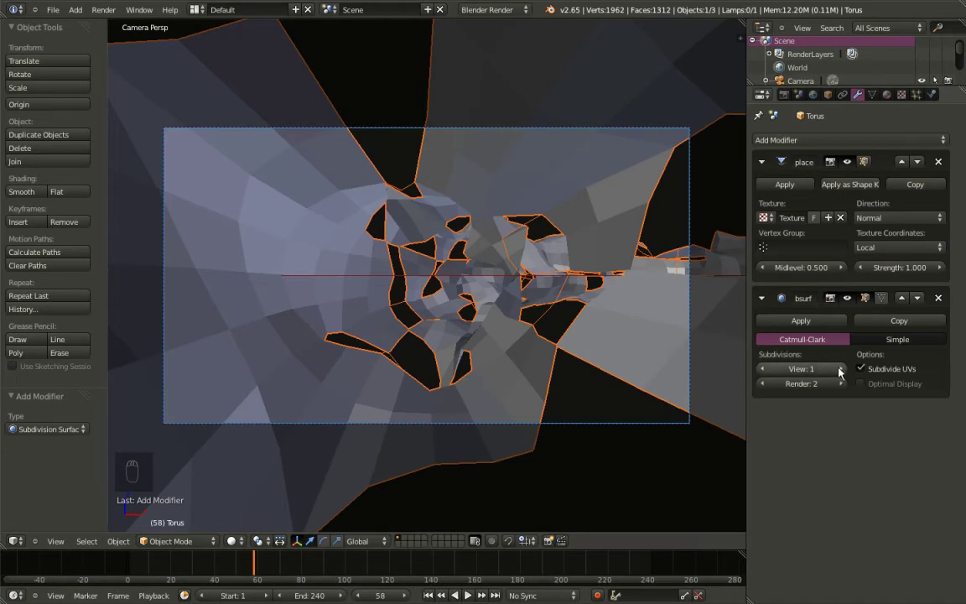
Raise viewport subdivisions to 2 and set the torus shading to Smooth
drag(843, 372, 579, 247)
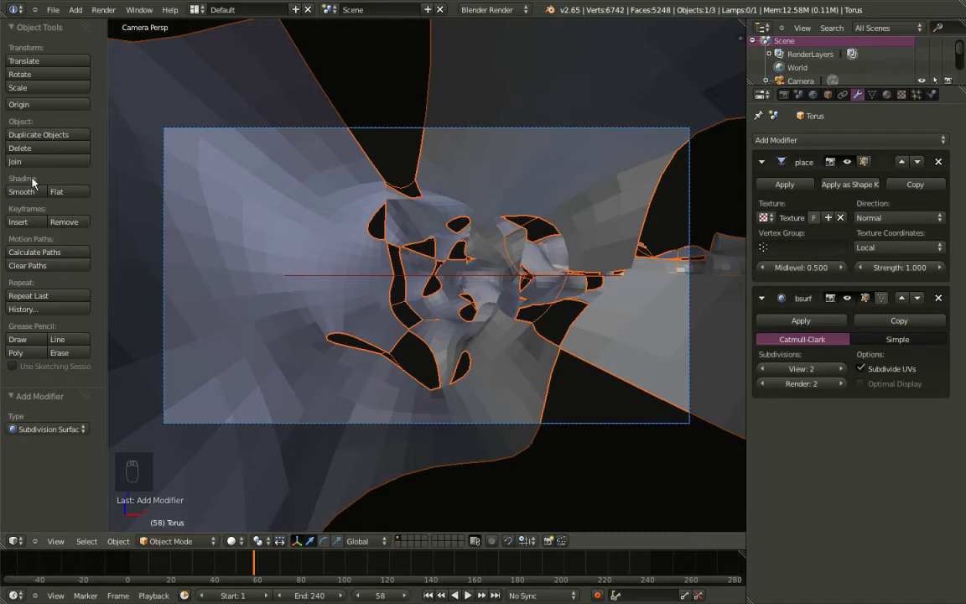
drag(31, 192, 357, 218)
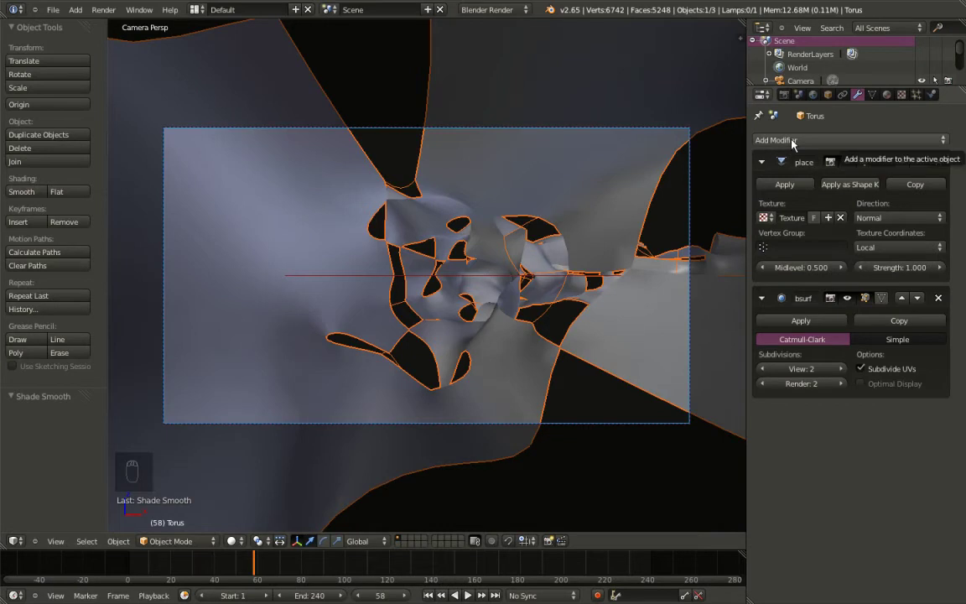
Add a Solidify modifier to thicken the torus tunnel walls
drag(796, 144, 687, 344)
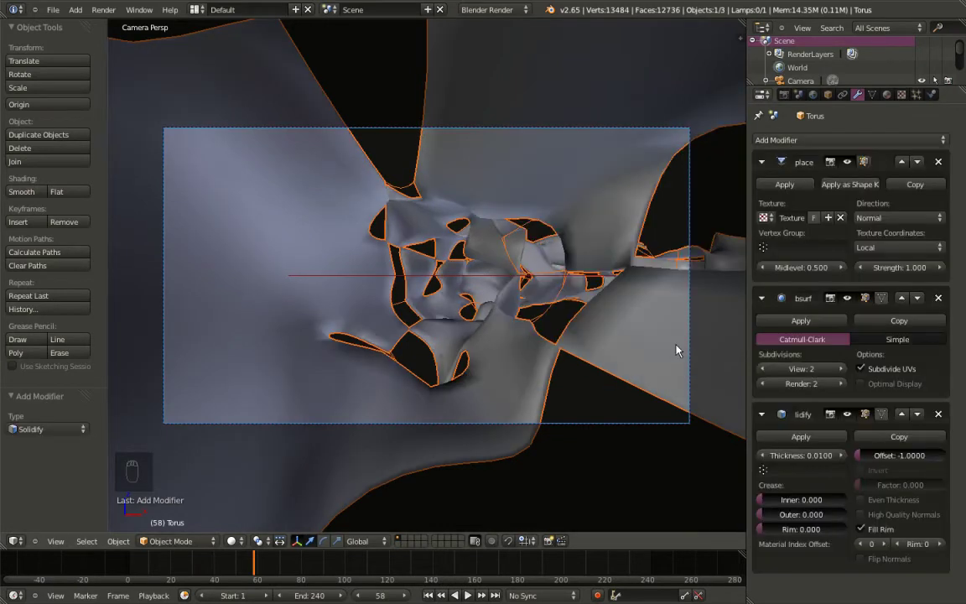
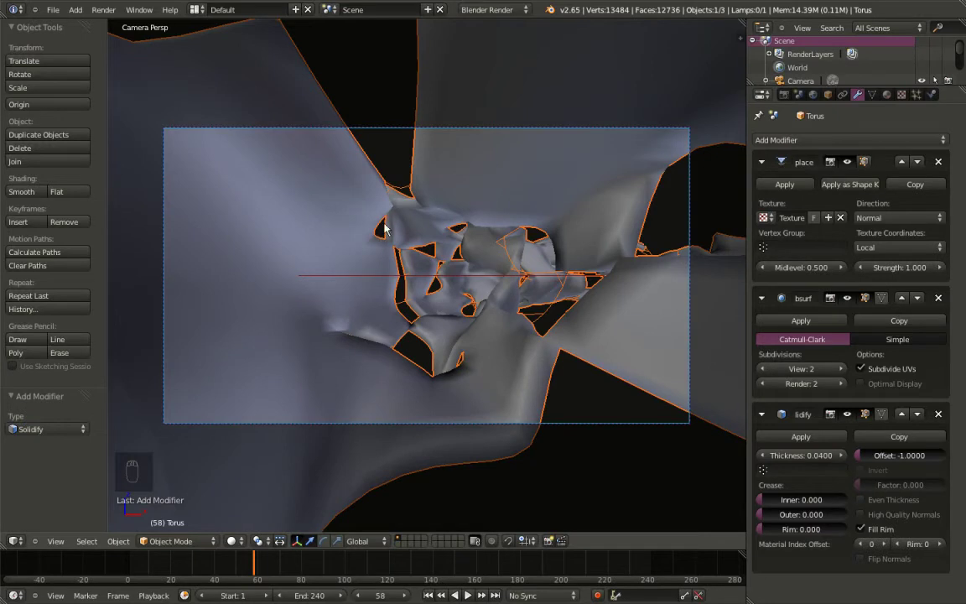
Leave the camera view, look down on the whole torus and show the Render settings
middle_click(380, 227)
middle_click(428, 276)
middle_click(435, 279)
middle_click(436, 279)
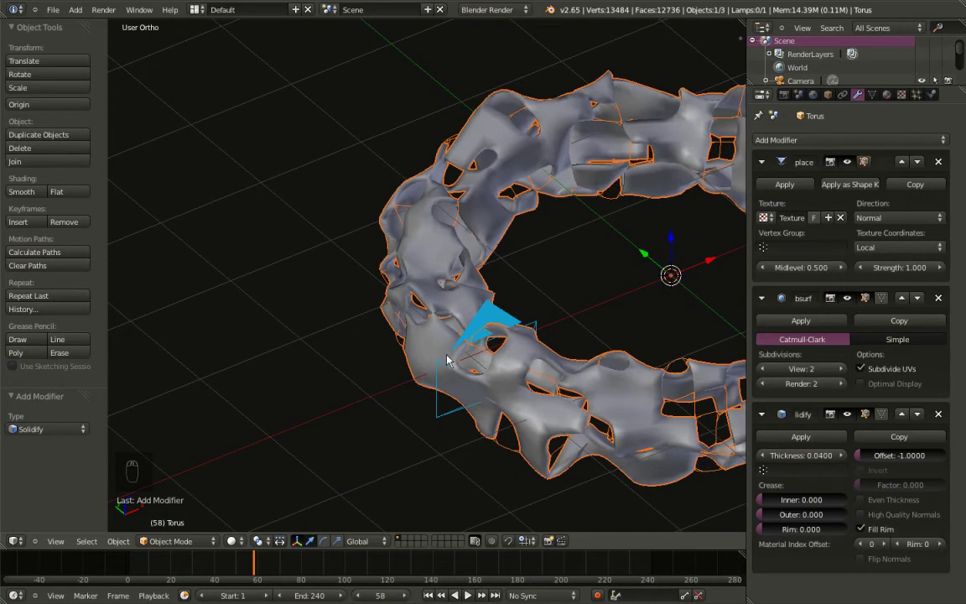
key(KP_7)
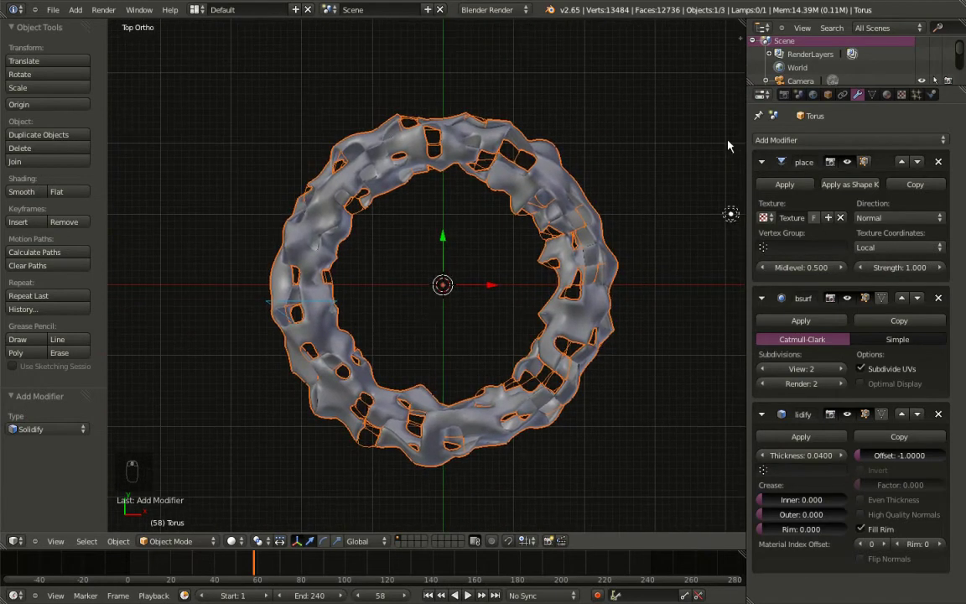
drag(789, 104, 405, 310)
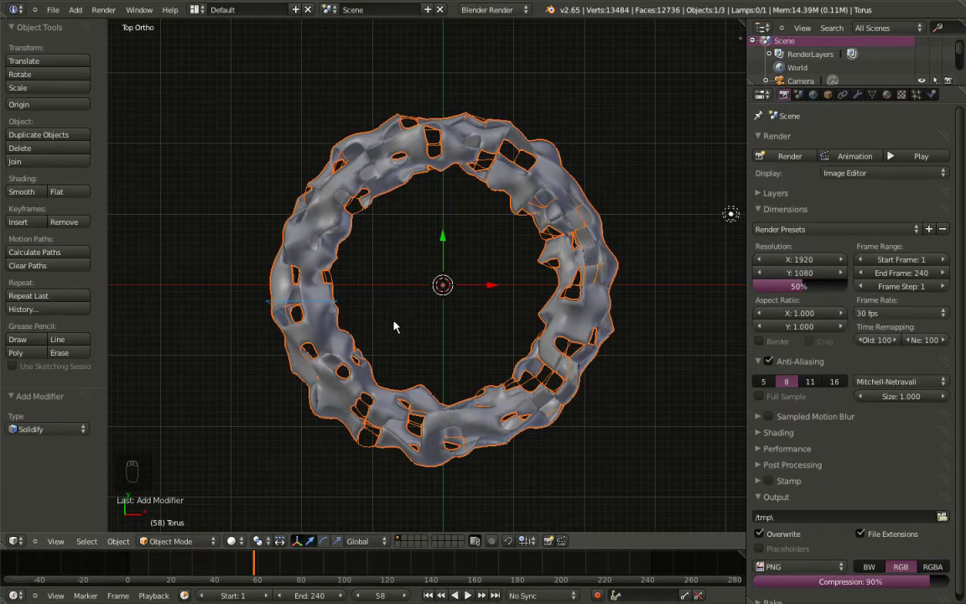
Keyframe the torus rotation at frame 1 and jump to frame 240
drag(434, 596, 260, 197)
key(i)
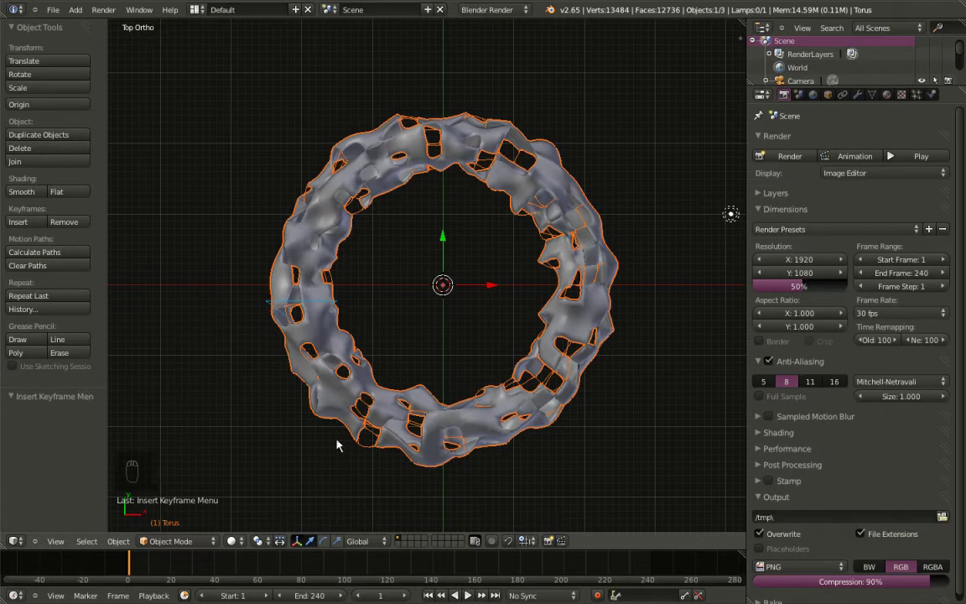
drag(506, 599, 455, 430)
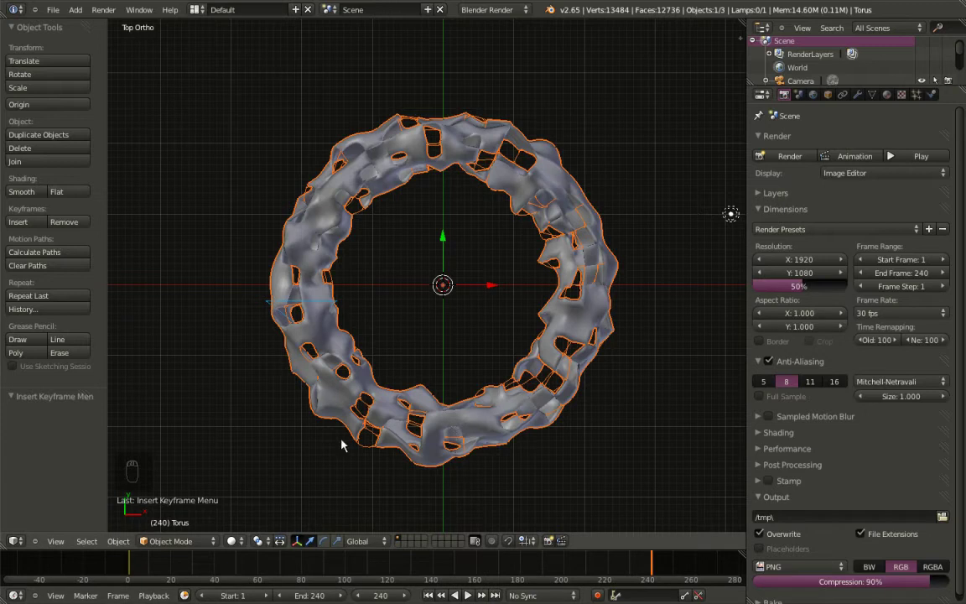
Turn the torus 355 degrees about Z at frame 240, keyframe it, and return to camera view
key(r)
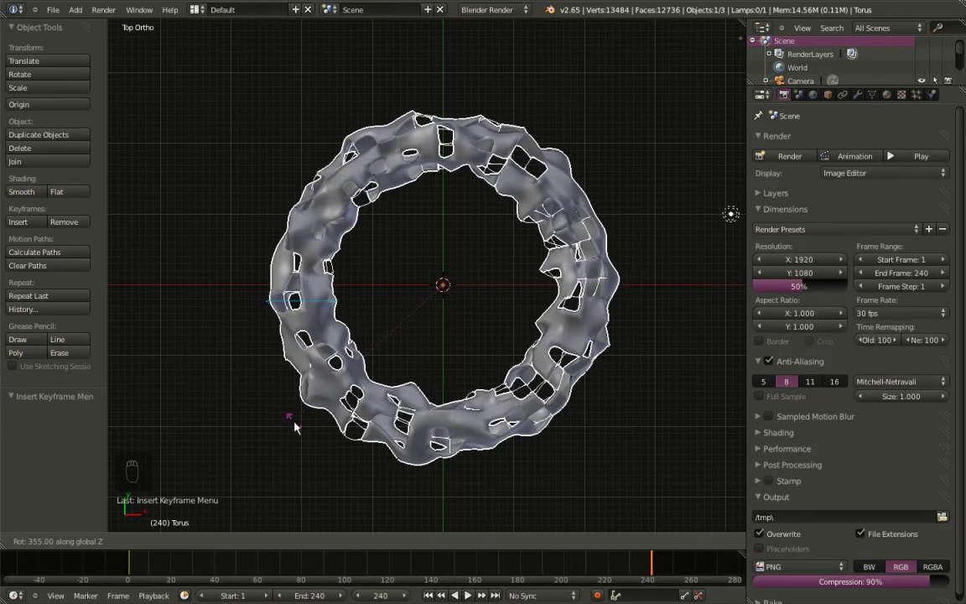
click(269, 353)
key(i)
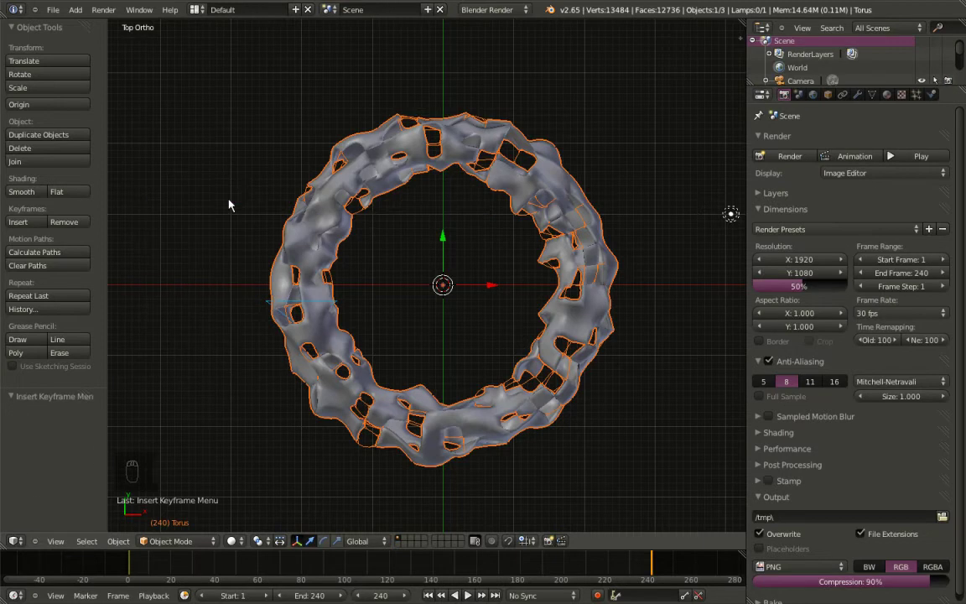
key(KP_0)
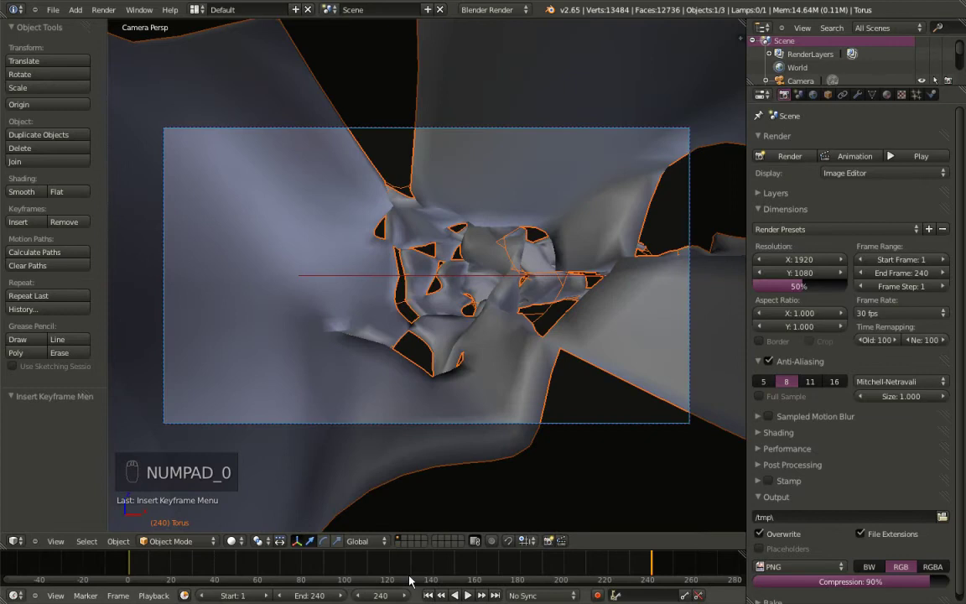
Play the spinning tunnel animation through the camera and stop it at frame 240
drag(436, 598, 532, 411)
middle_click(532, 411)
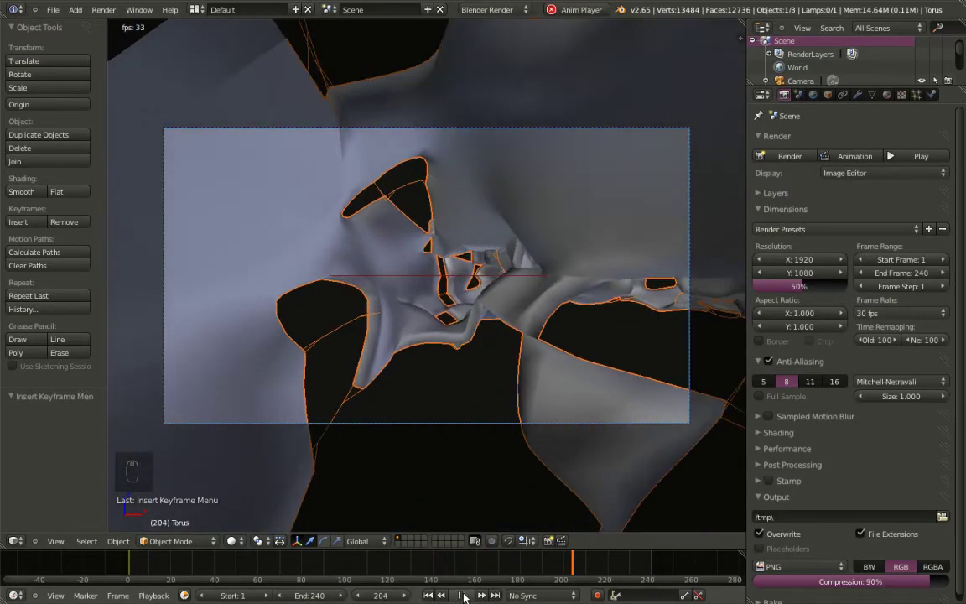
drag(470, 598, 639, 142)
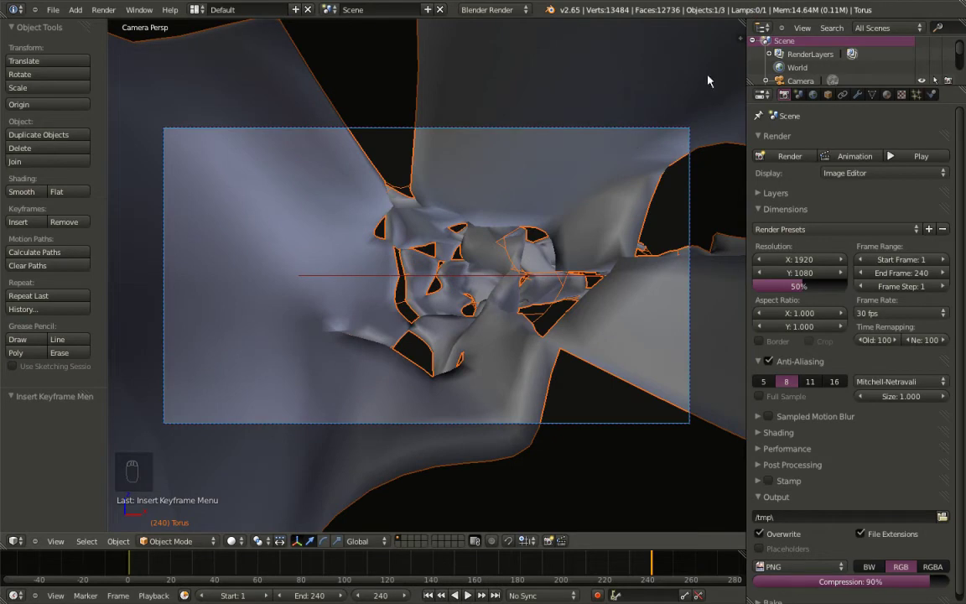
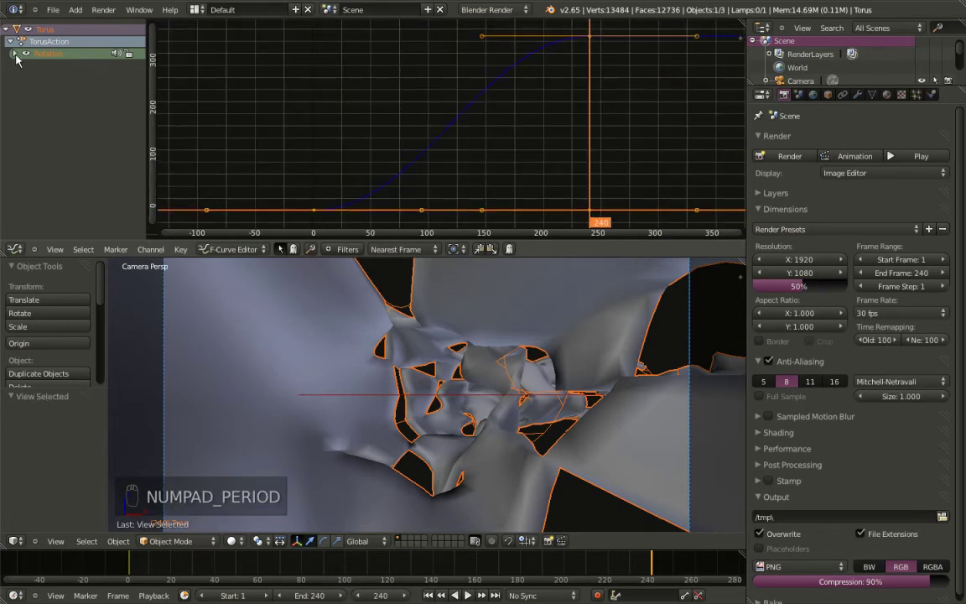
Delete the X and Y Euler rotation channels, keeping only Z rotation
drag(20, 56, 47, 70)
key(x)
click(47, 69)
key(x)
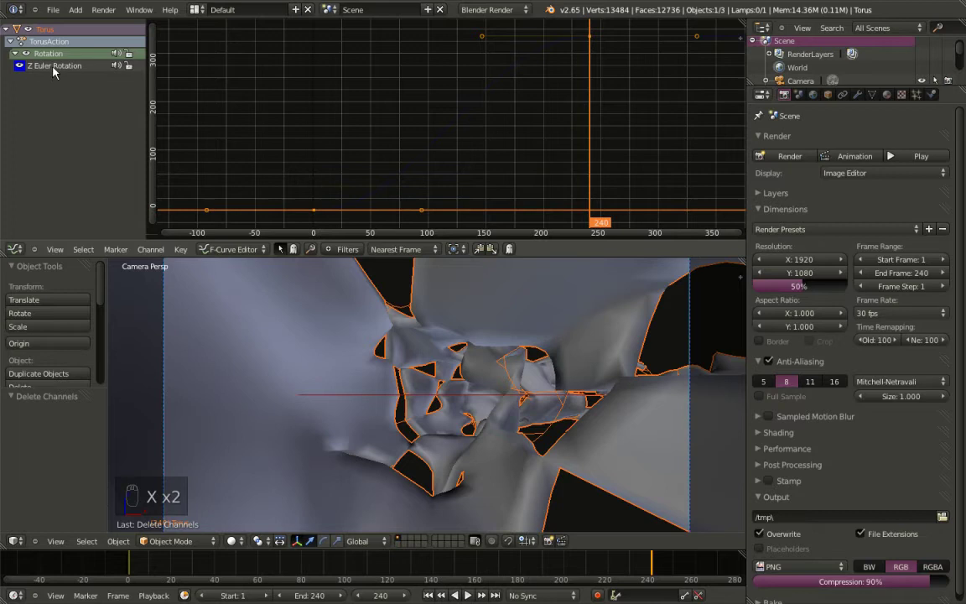
Set the Z rotation keys to linear interpolation, preview the constant spin, and rewind to frame 1
drag(56, 72, 319, 216)
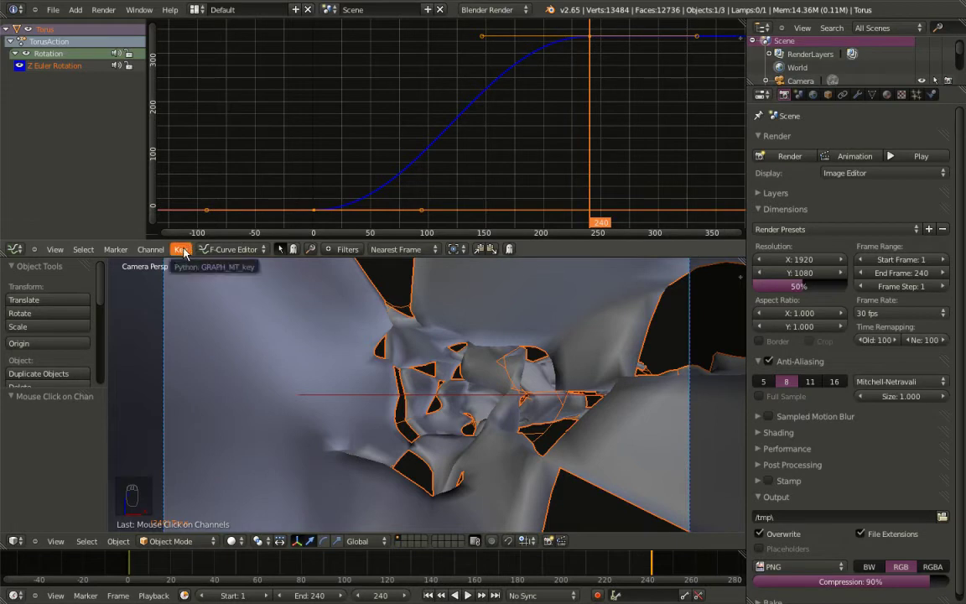
drag(187, 254, 224, 398)
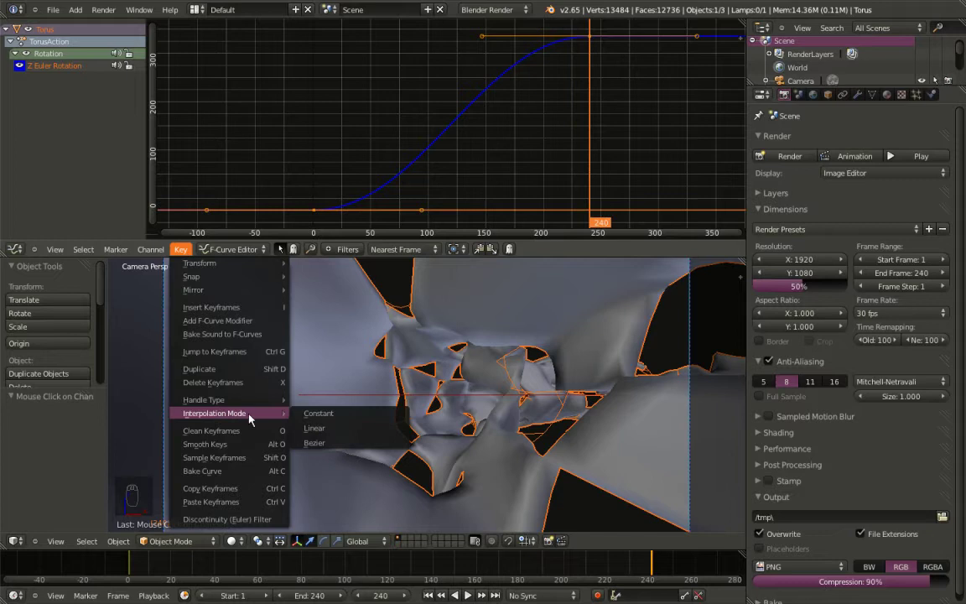
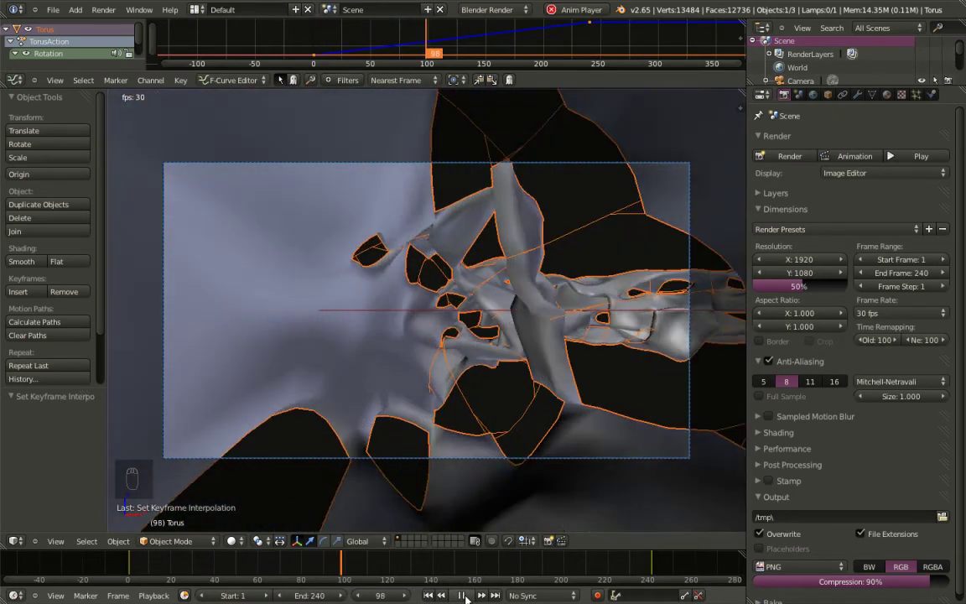
drag(473, 599, 439, 589)
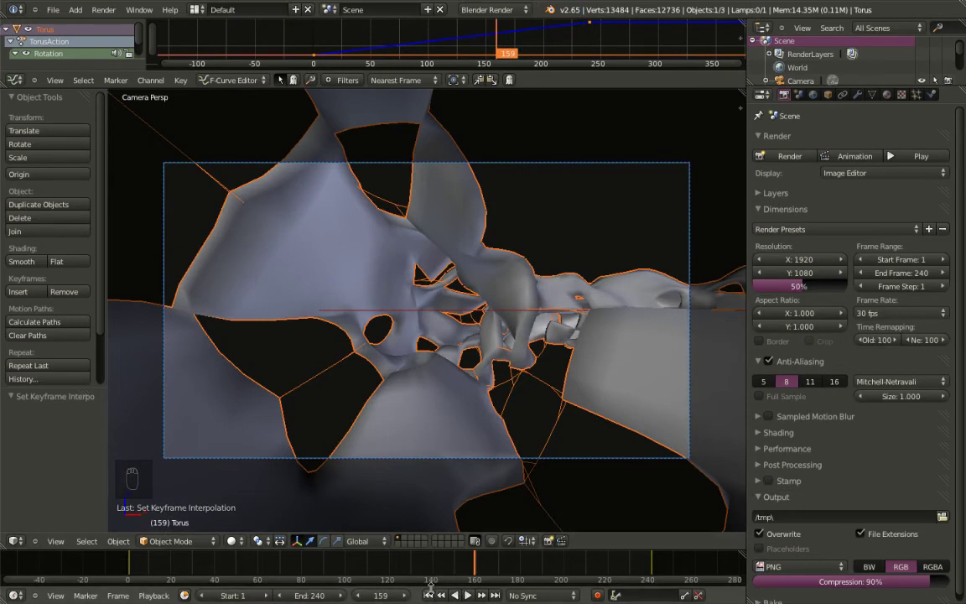
drag(434, 594, 451, 340)
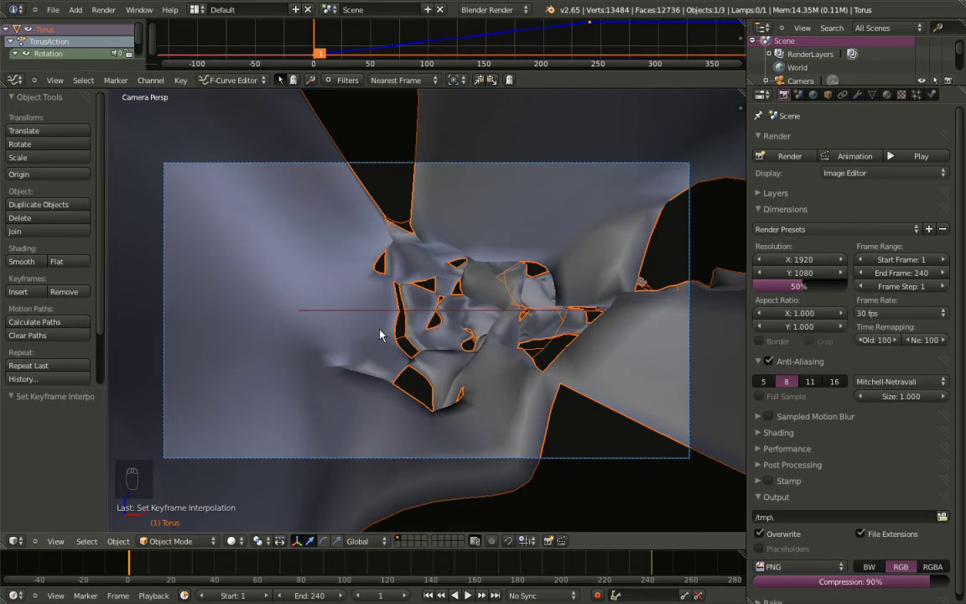
Duplicate the torus as Torus.001 and keep it in place over the original
key(shift+d)
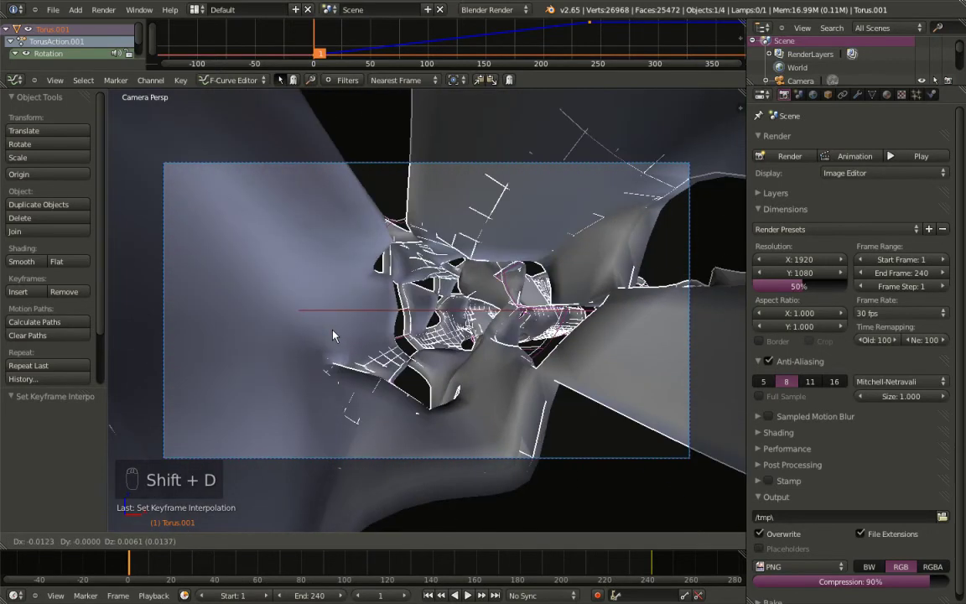
drag(351, 326, 621, 208)
right_click(622, 209)
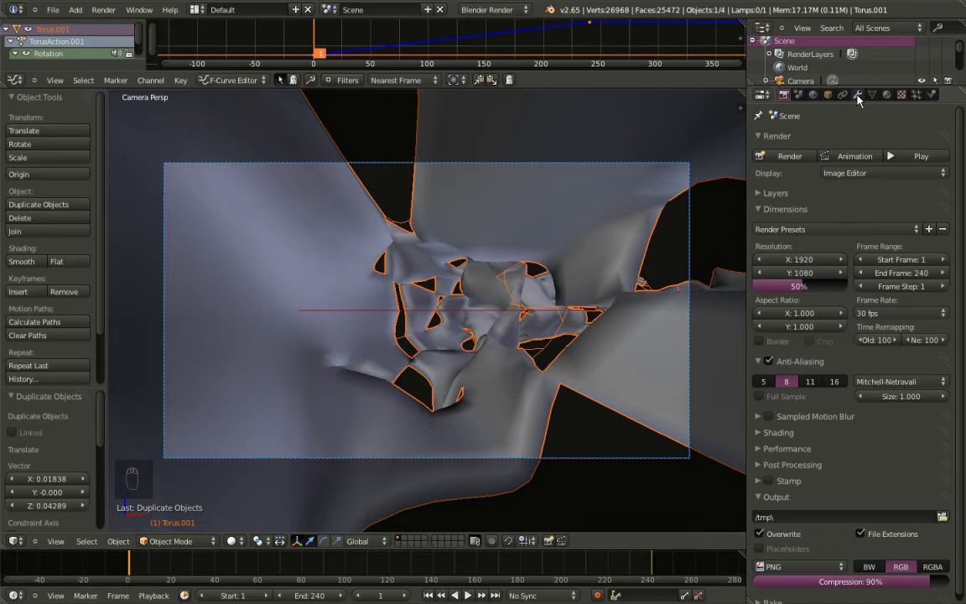
Remove the copy's Solidify modifier and lower its Displace midlevel to 0.35
drag(861, 100, 899, 315)
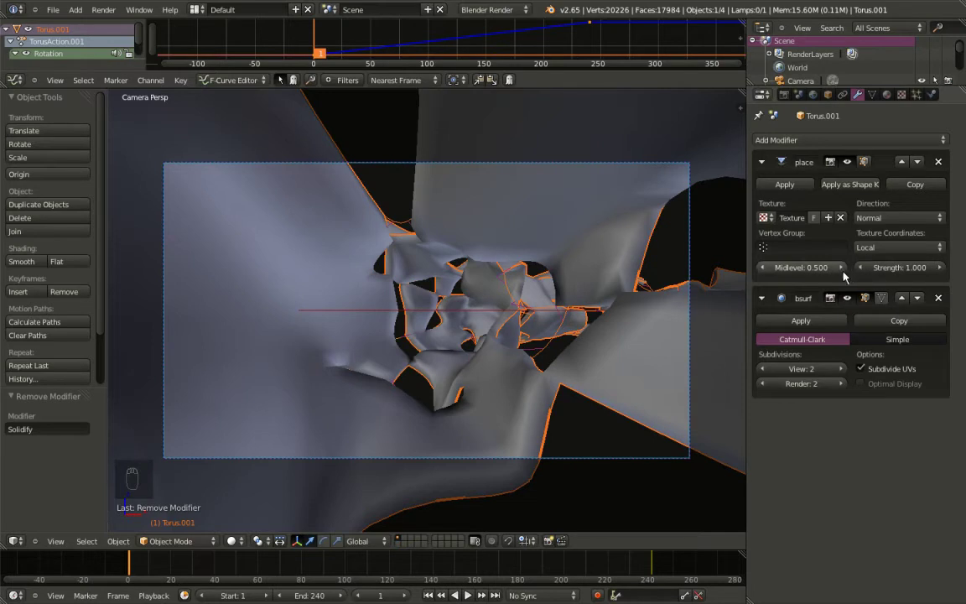
drag(807, 273, 803, 275)
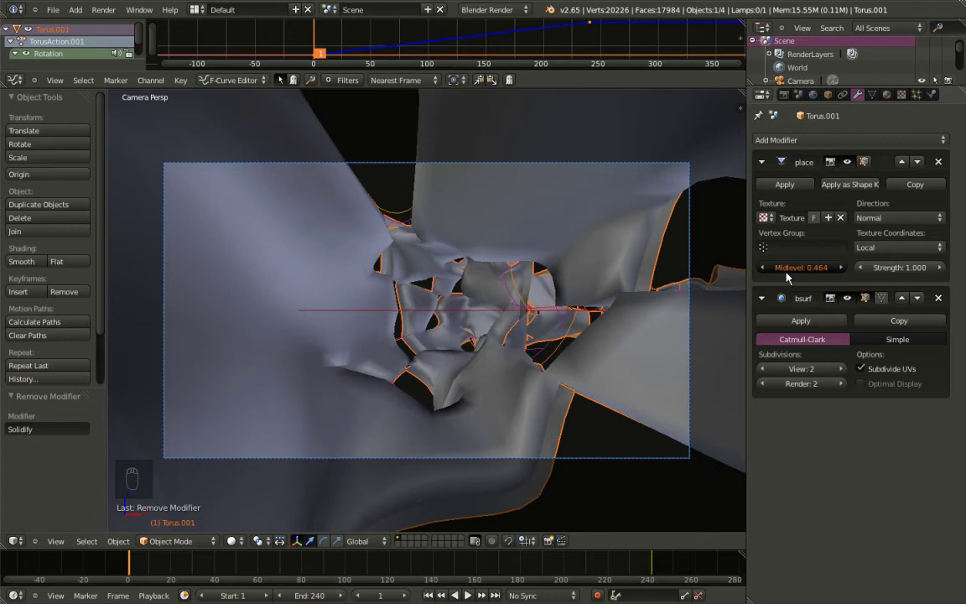
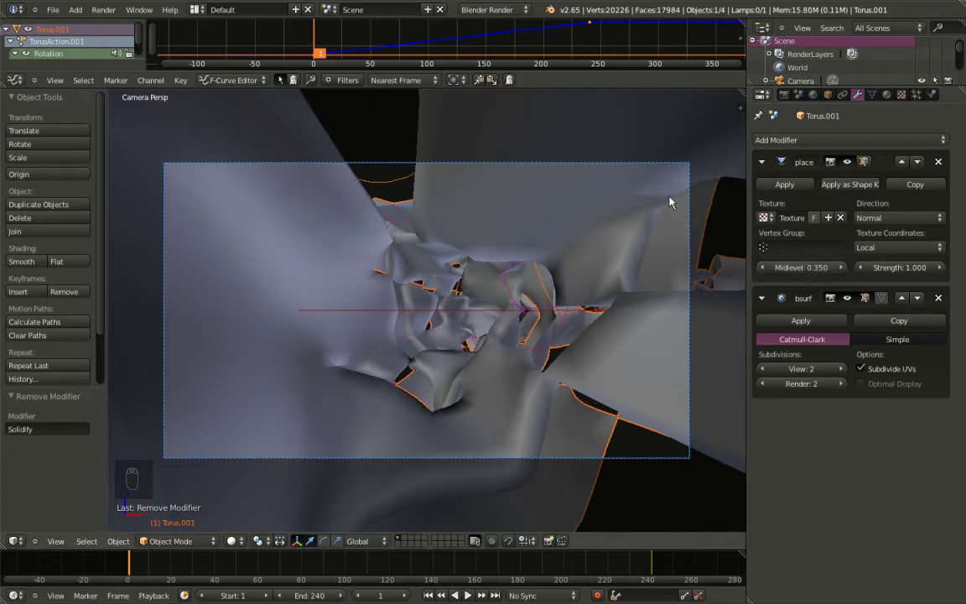
middle_click(648, 205)
Orbit around the overlapping tori, select the original Torus, and return to camera view
drag(623, 226, 618, 230)
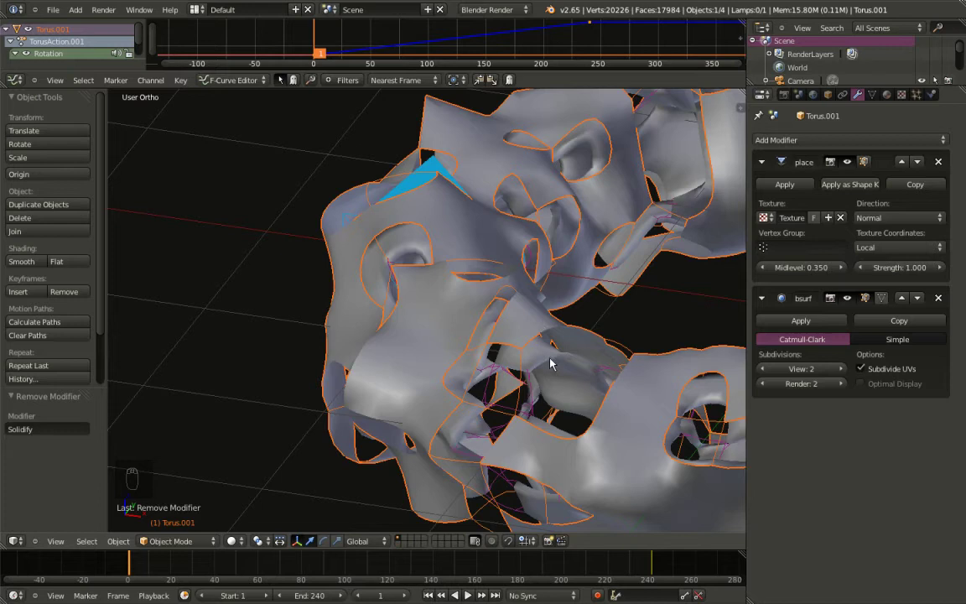
drag(552, 362, 542, 364)
key(KP_0)
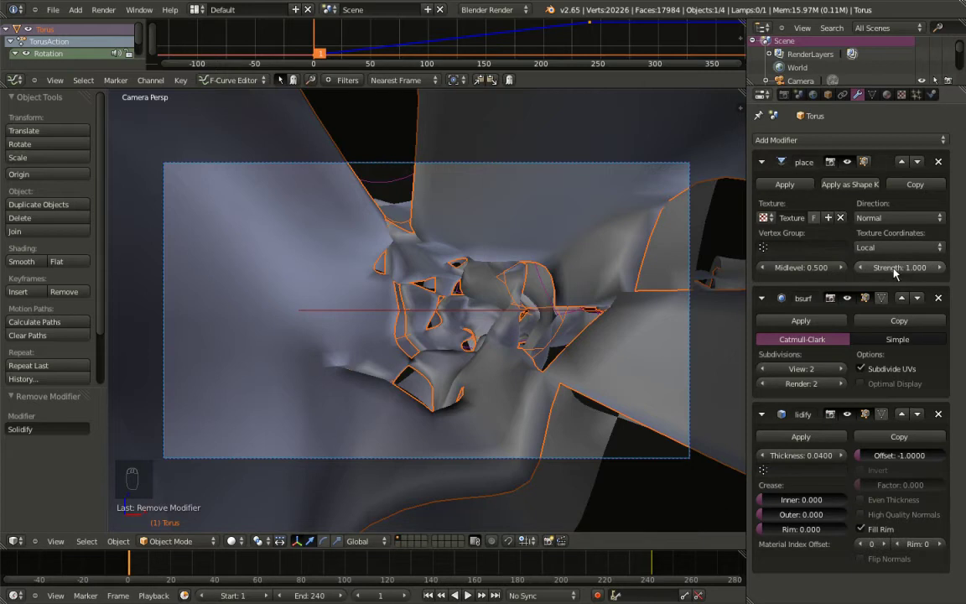
Keyframe Displace strength 1.0 at frame 1 and 1.5 at frame 120
key(i)
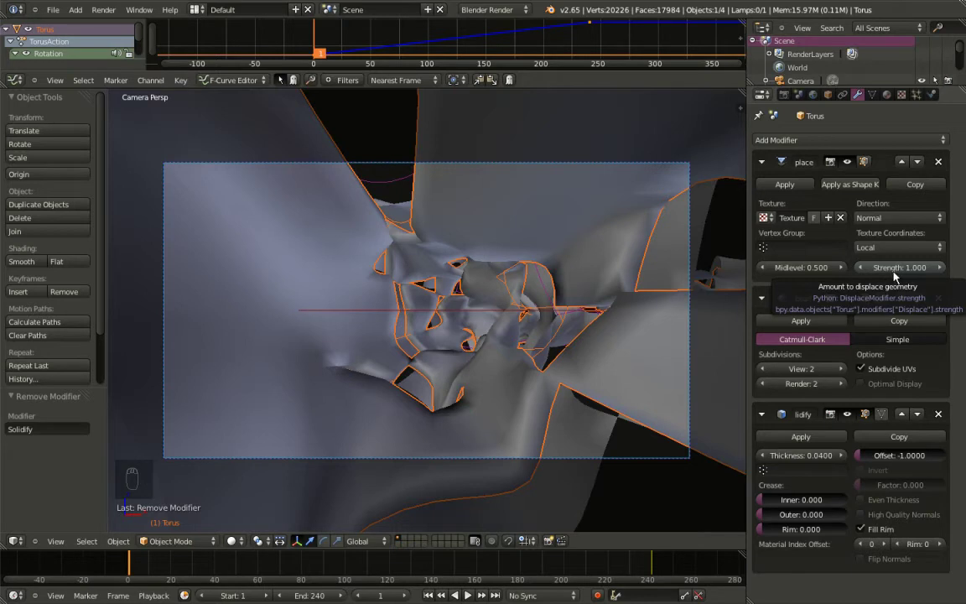
drag(140, 571, 395, 568)
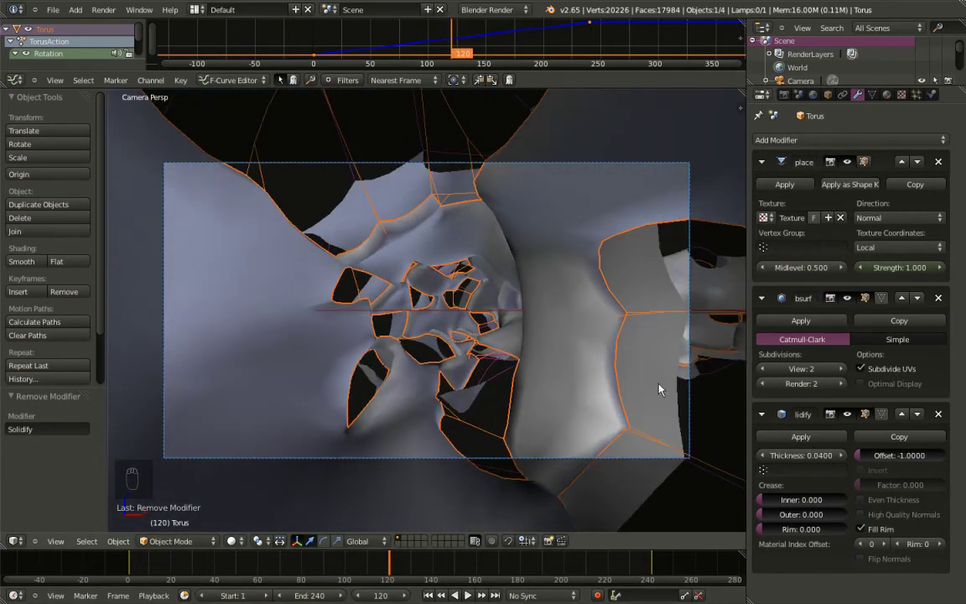
drag(906, 278, 901, 271)
key(i)
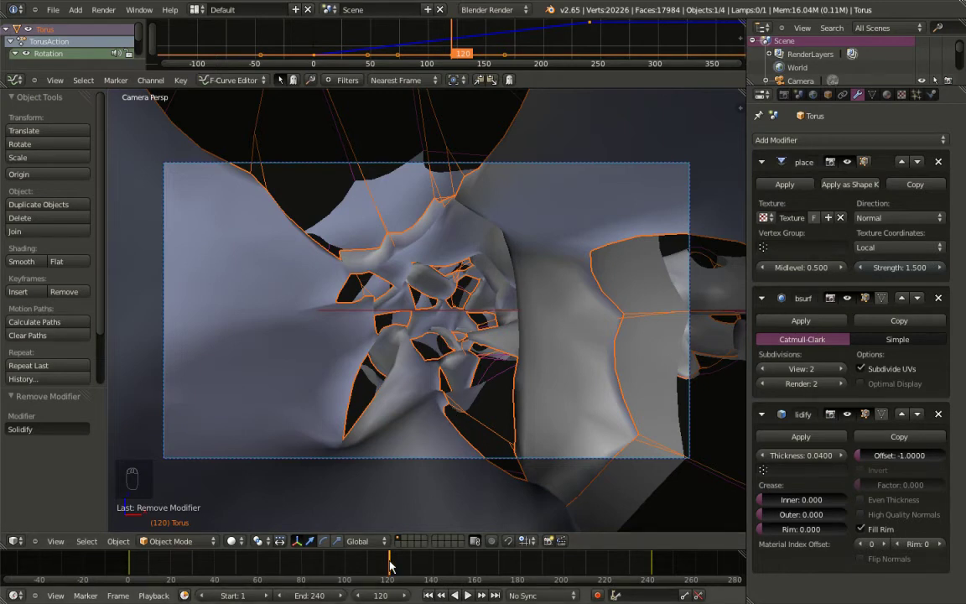
Keyframe Displace strength back to 1.0 at frame 240
drag(398, 565, 238, 565)
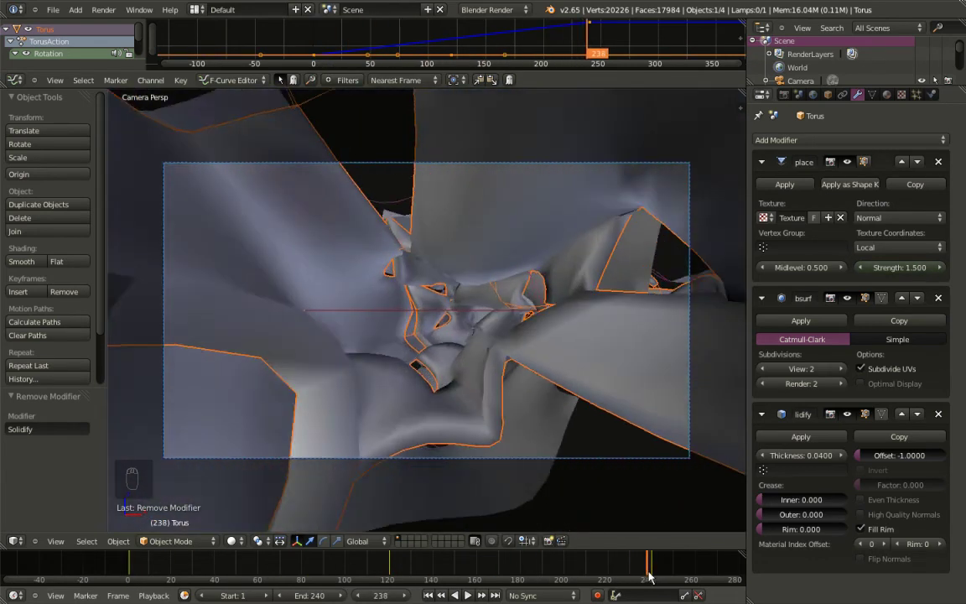
drag(902, 274, 903, 273)
key(i)
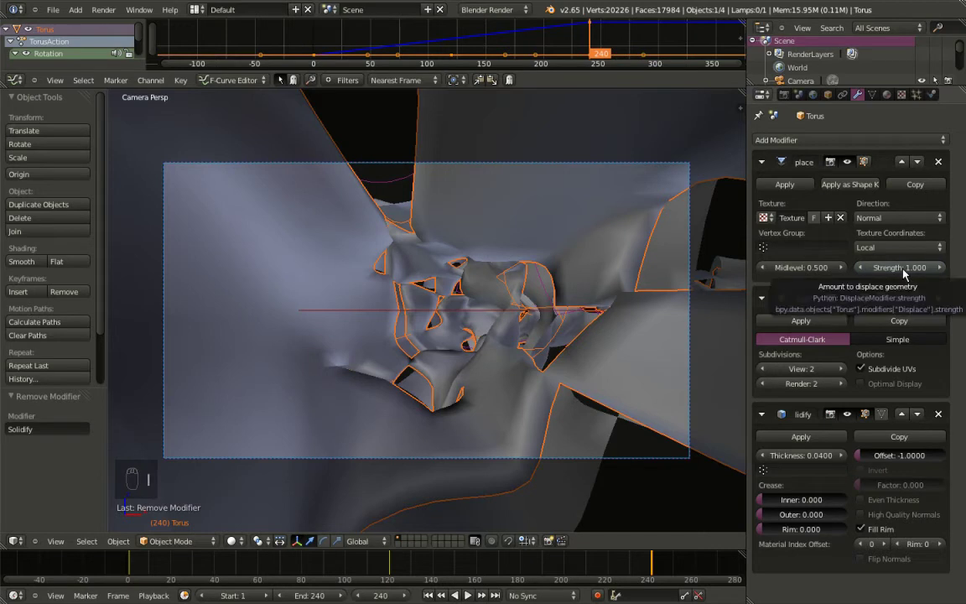
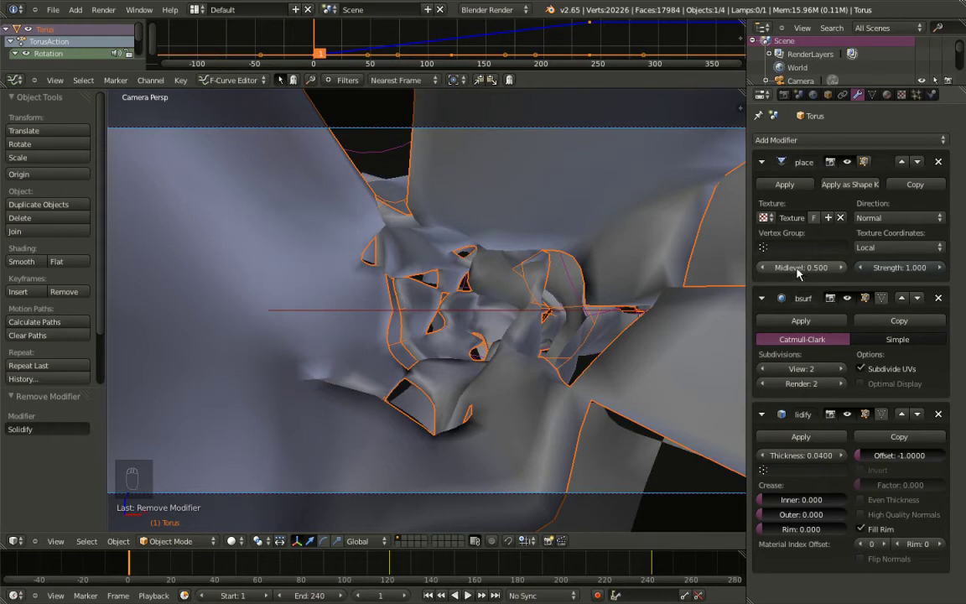
Keyframe Displace midlevel 0.5 at frame 1 and 0.4 at frame 60
key(i)
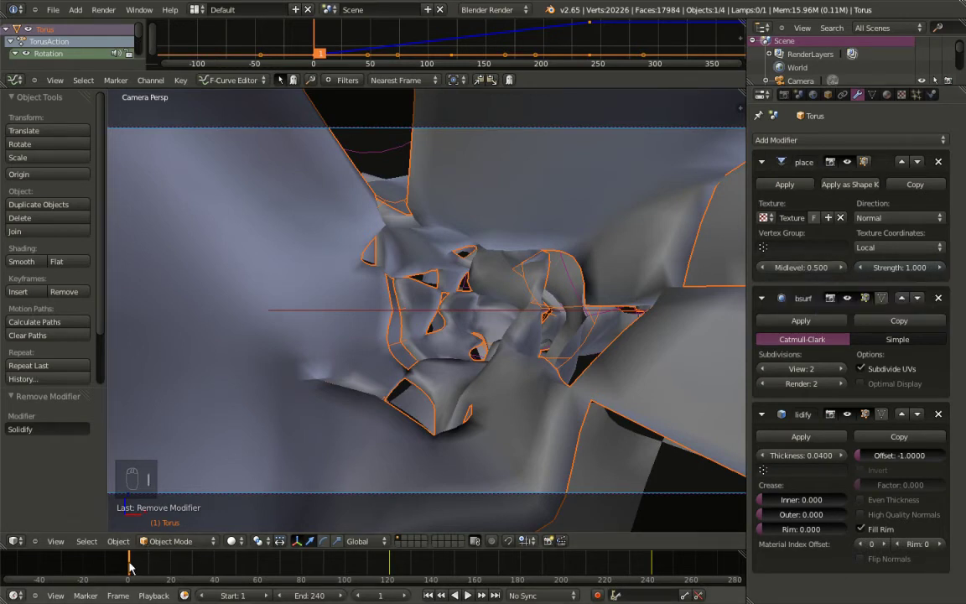
drag(136, 571, 213, 567)
drag(221, 568, 807, 275)
drag(807, 275, 810, 272)
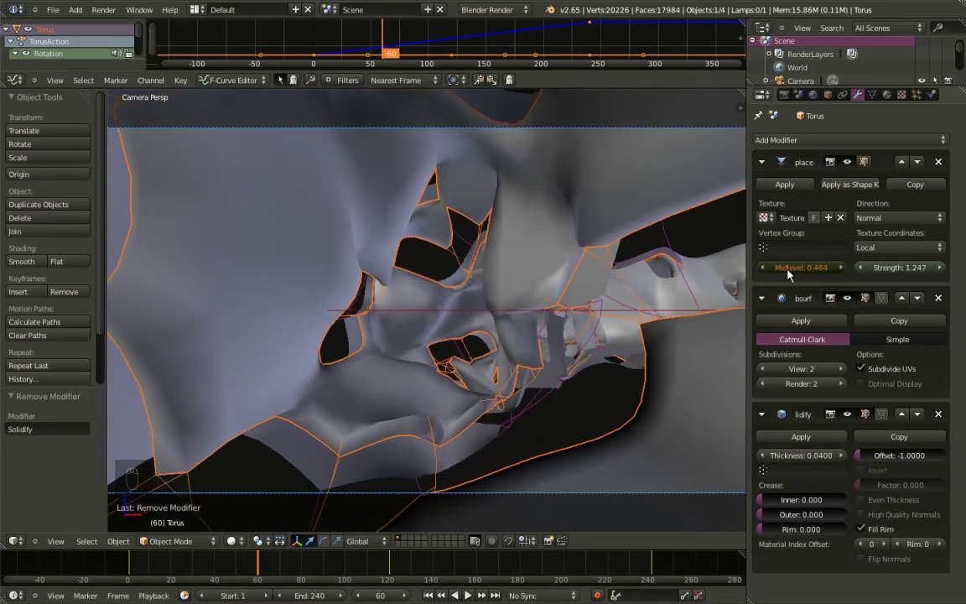
middle_click(787, 272)
drag(810, 270, 804, 271)
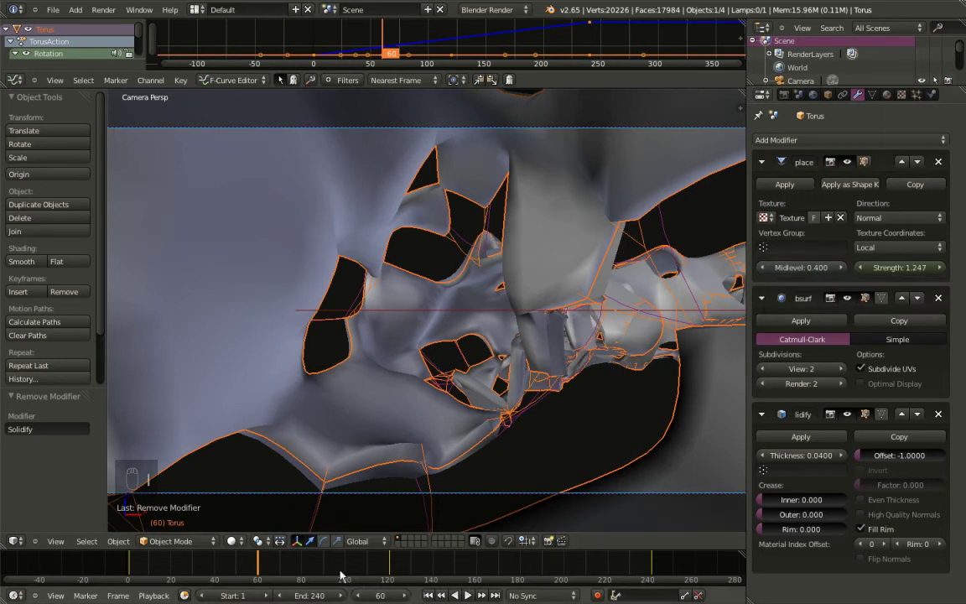
click(263, 566)
Keyframe Displace midlevel 0.5 at frame 120
drag(264, 567, 365, 569)
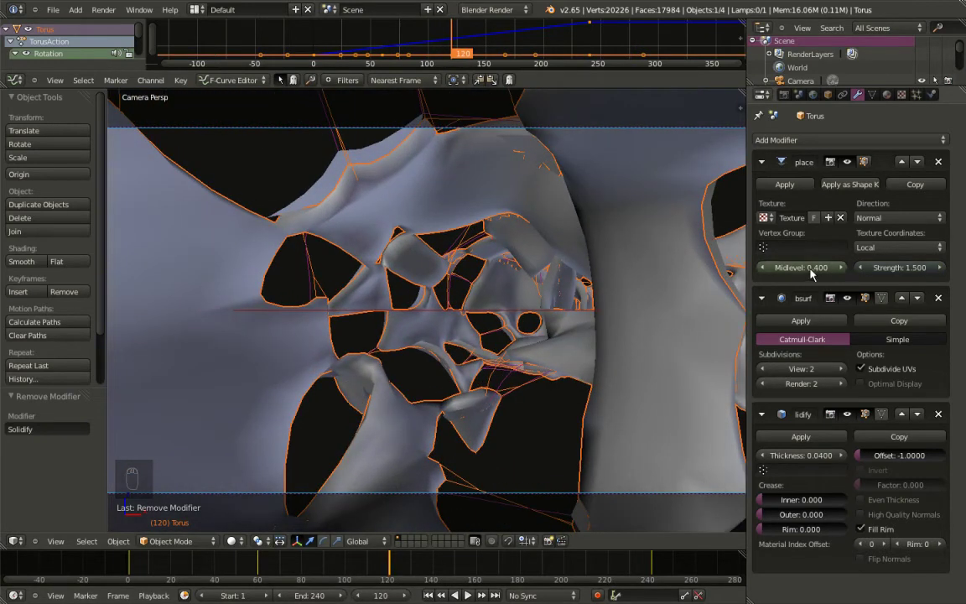
drag(814, 272, 814, 271)
drag(814, 272, 814, 272)
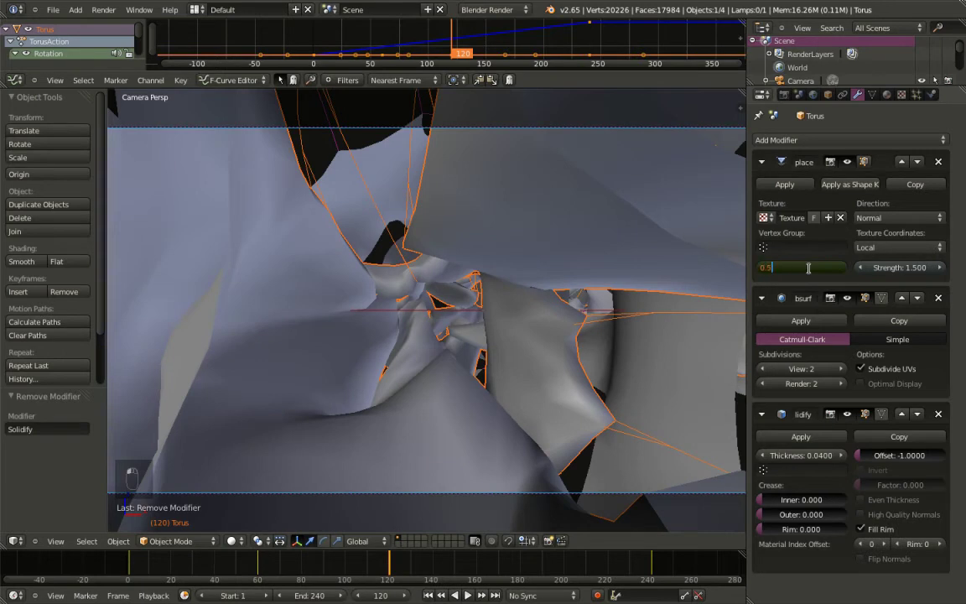
drag(815, 272, 811, 273)
key(i)
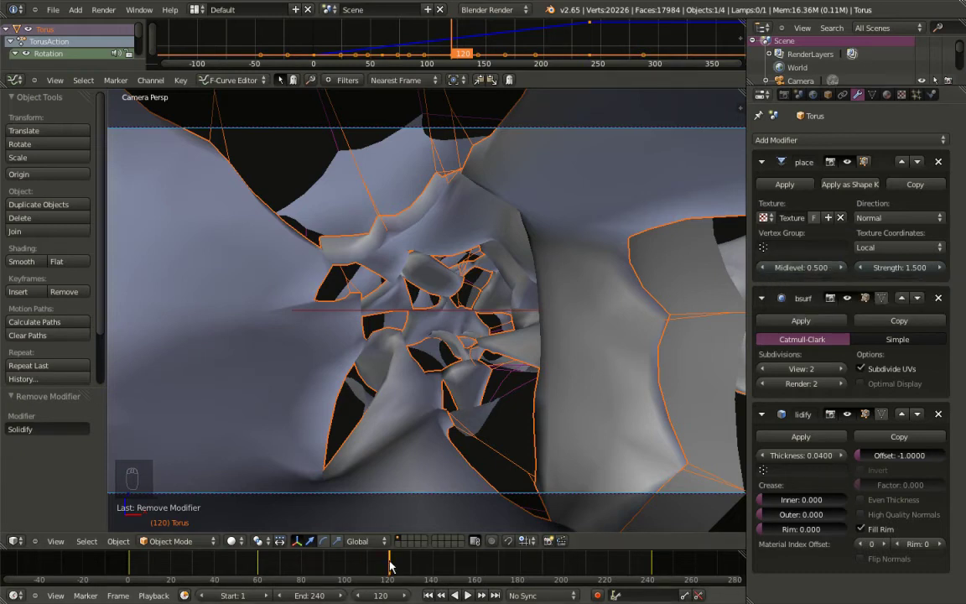
Keyframe Displace midlevel 0.4 at frame 180 and return to frame 1
drag(398, 565, 398, 563)
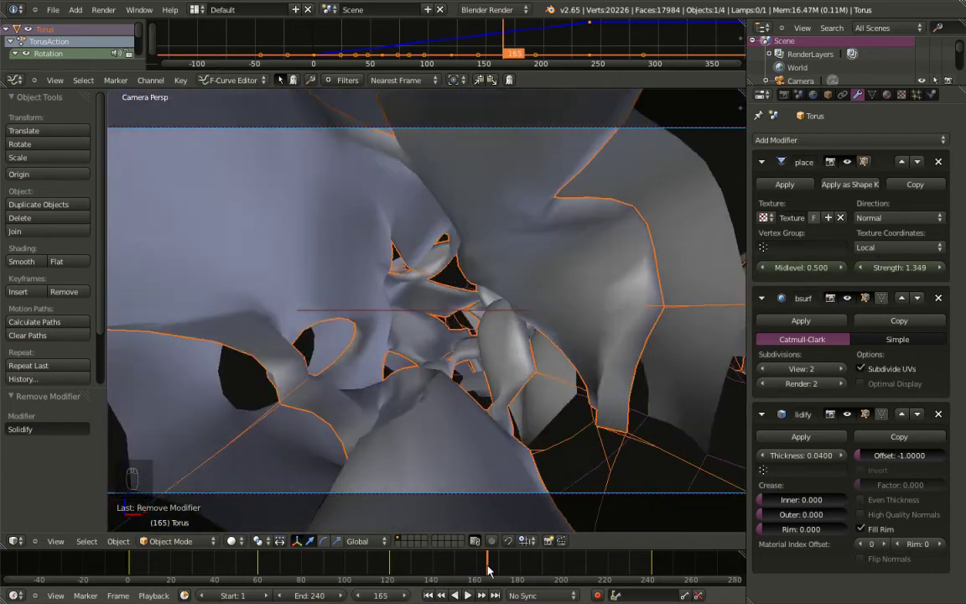
middle_click(524, 570)
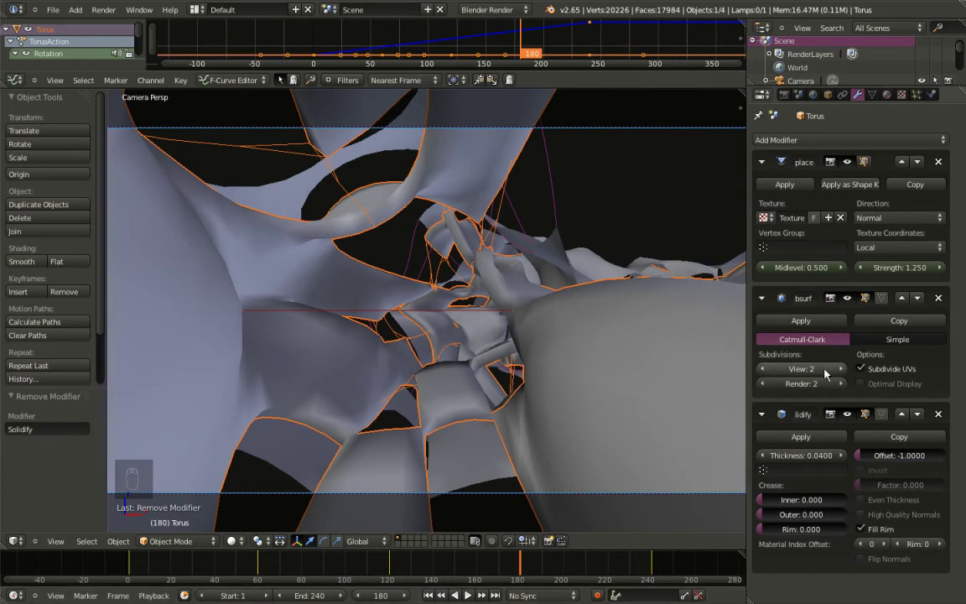
drag(811, 272, 811, 272)
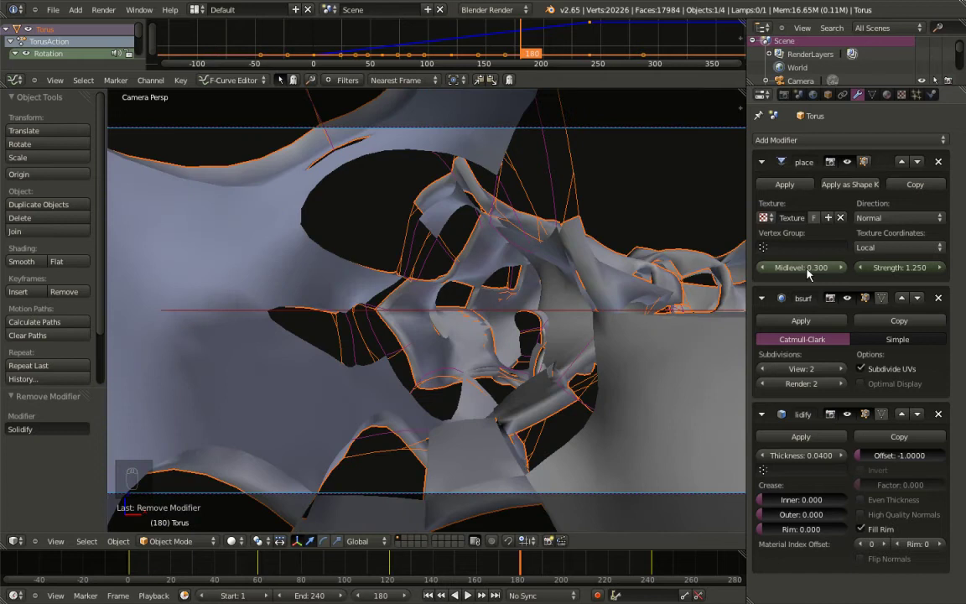
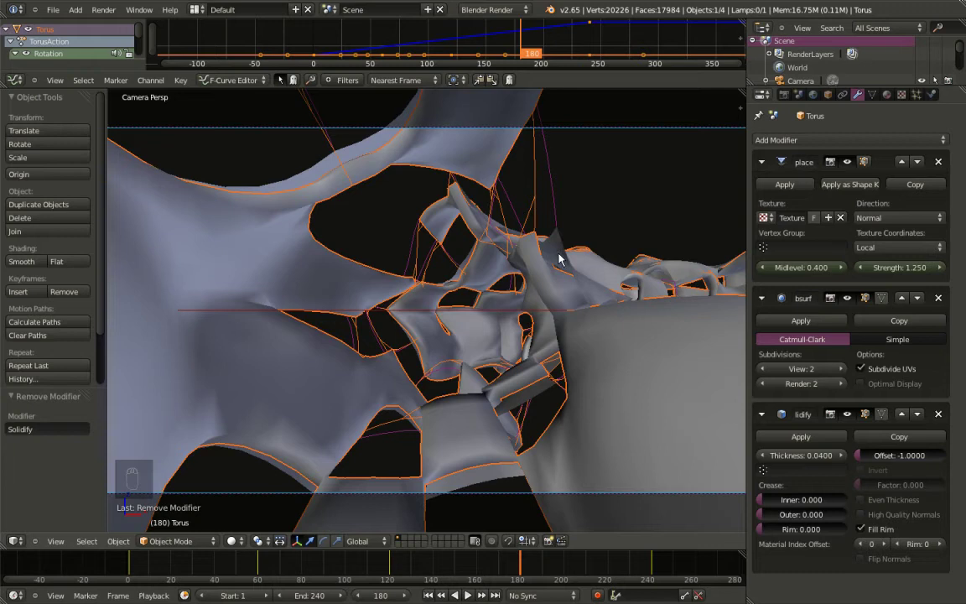
key(|)
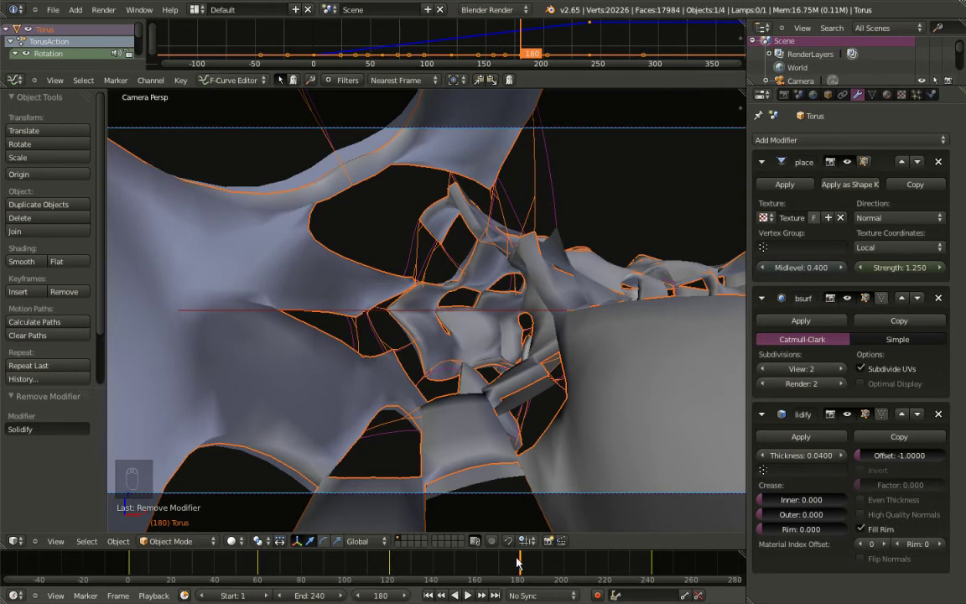
drag(528, 566, 264, 571)
click(254, 574)
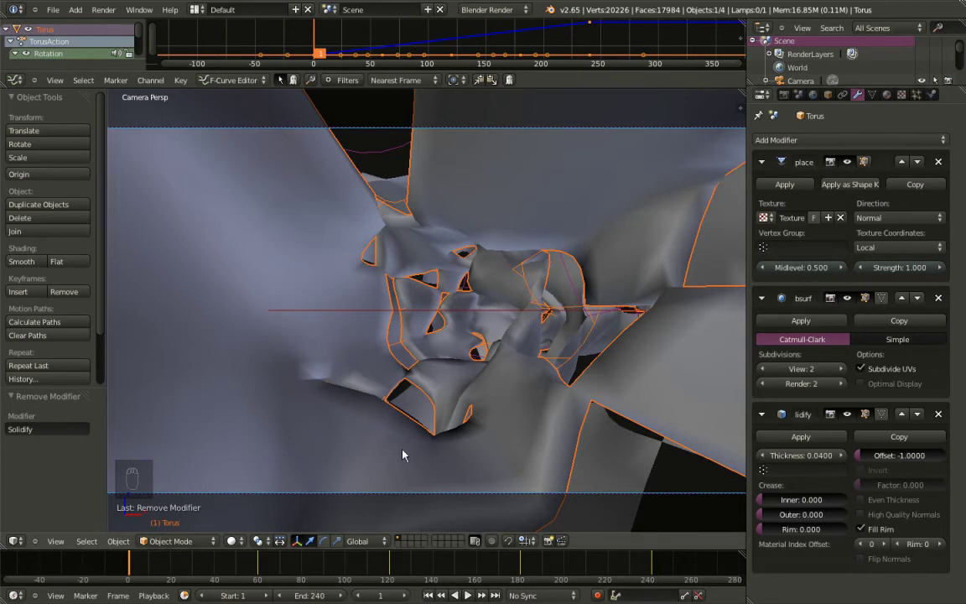
click(137, 571)
click(267, 574)
click(310, 570)
click(454, 570)
double_click(642, 574)
drag(651, 574, 798, 274)
drag(798, 274, 805, 276)
drag(804, 276, 232, 451)
key(i)
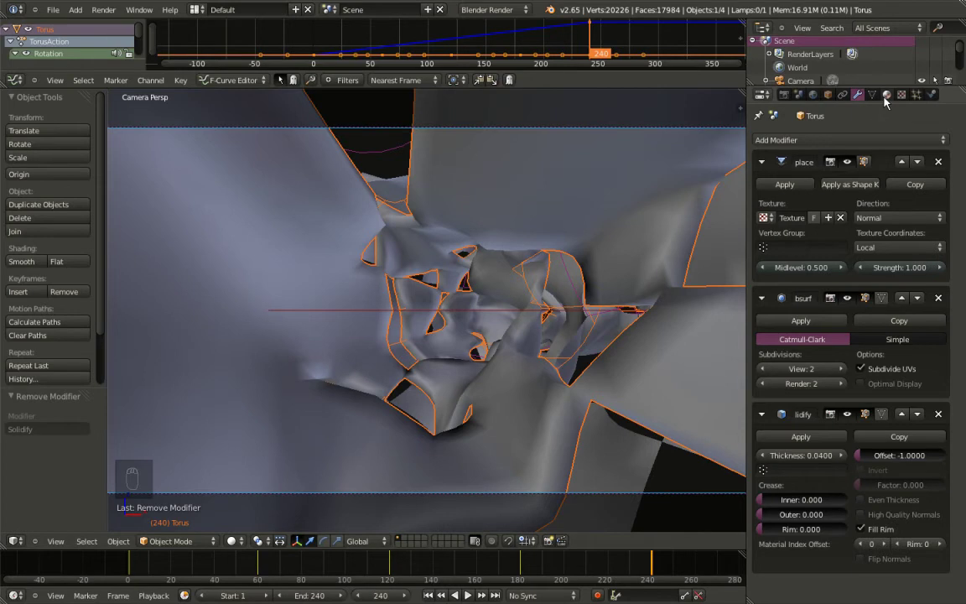
Create Material_One with a dark blue diffuse at intensity 0.2 and zero specular
drag(888, 99, 774, 353)
drag(774, 353, 810, 196)
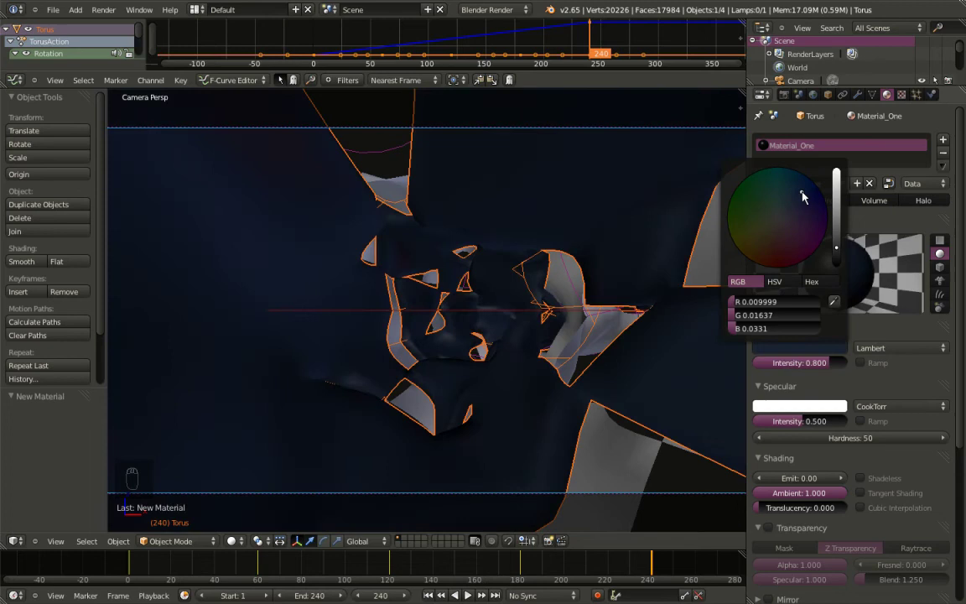
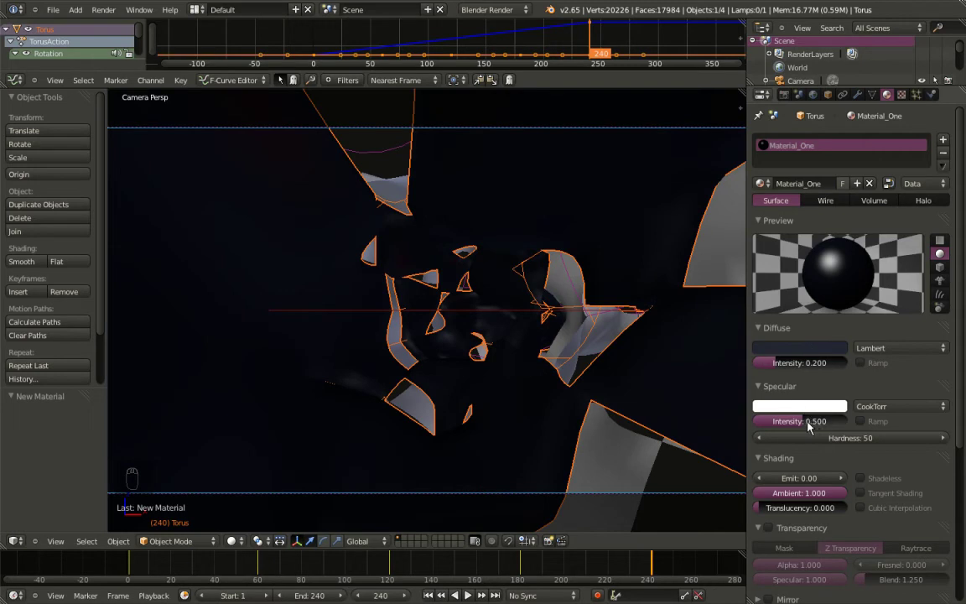
drag(807, 430, 781, 492)
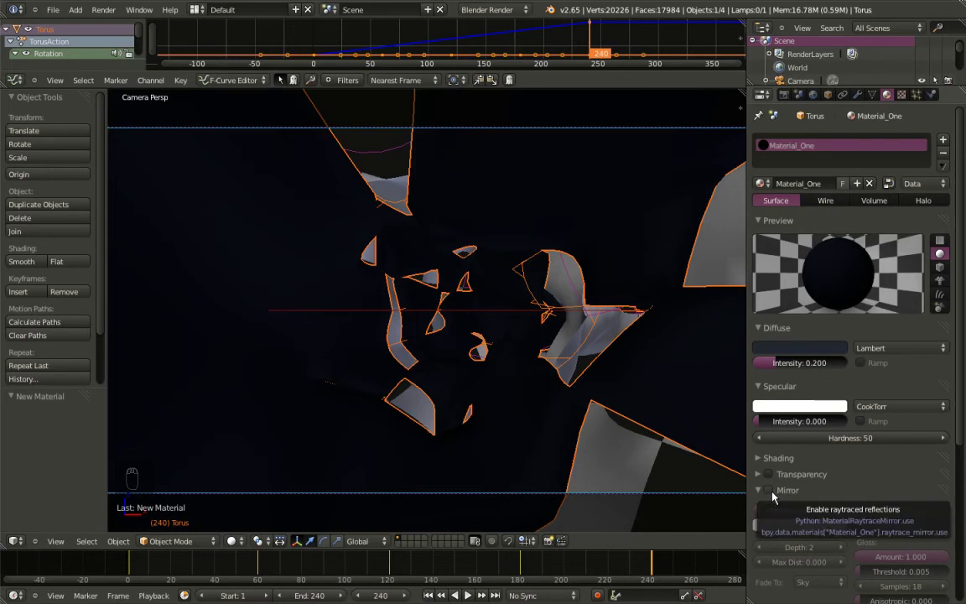
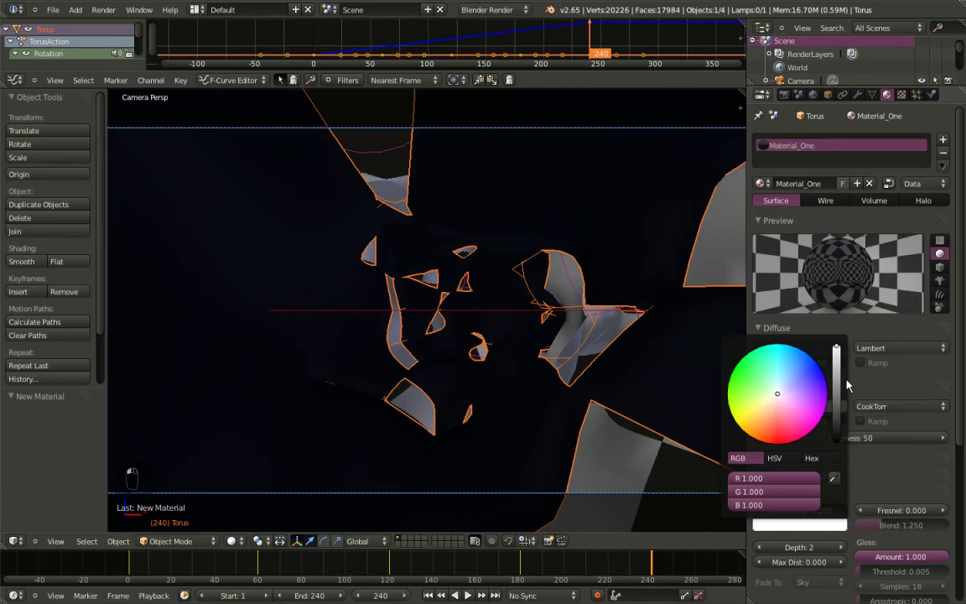
Enable white Mirror reflection at 0.2 reflectivity, then duplicate the torus with its own material
drag(850, 400, 895, 514)
drag(895, 514, 900, 518)
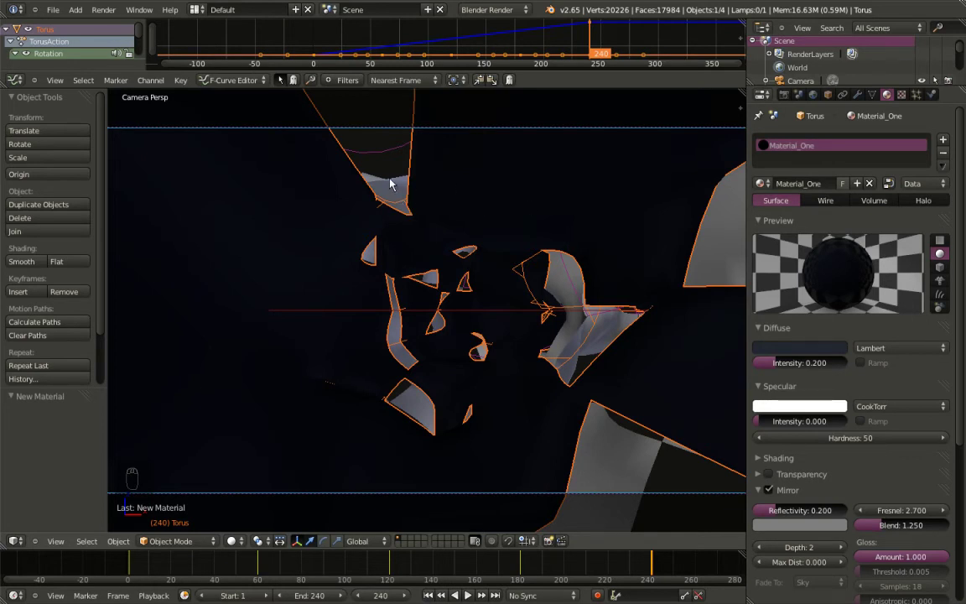
drag(399, 182, 748, 206)
Rename the copy's material to Material_Two with diffuse intensity 1 and zero specular
drag(812, 187, 838, 258)
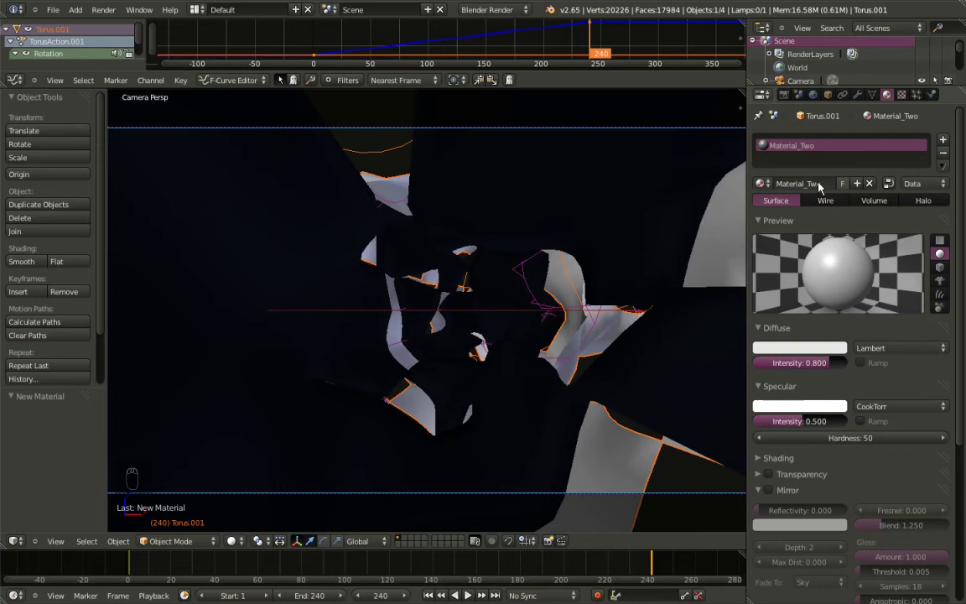
drag(808, 367, 796, 423)
drag(806, 426, 763, 459)
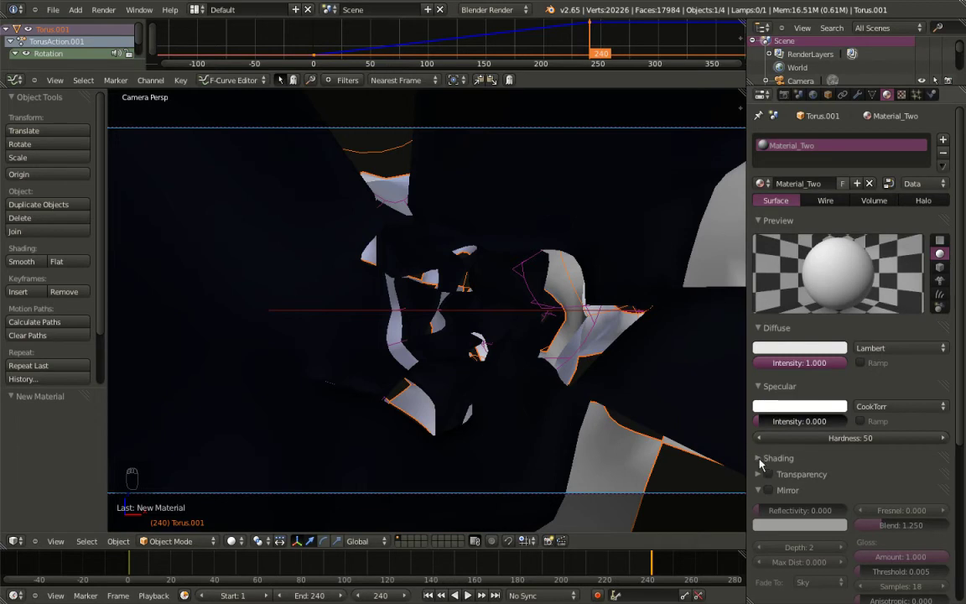
Make Material_Two a Wire material with 0.2 emit and bring up the copy's object settings
drag(766, 467, 806, 487)
drag(807, 484, 833, 269)
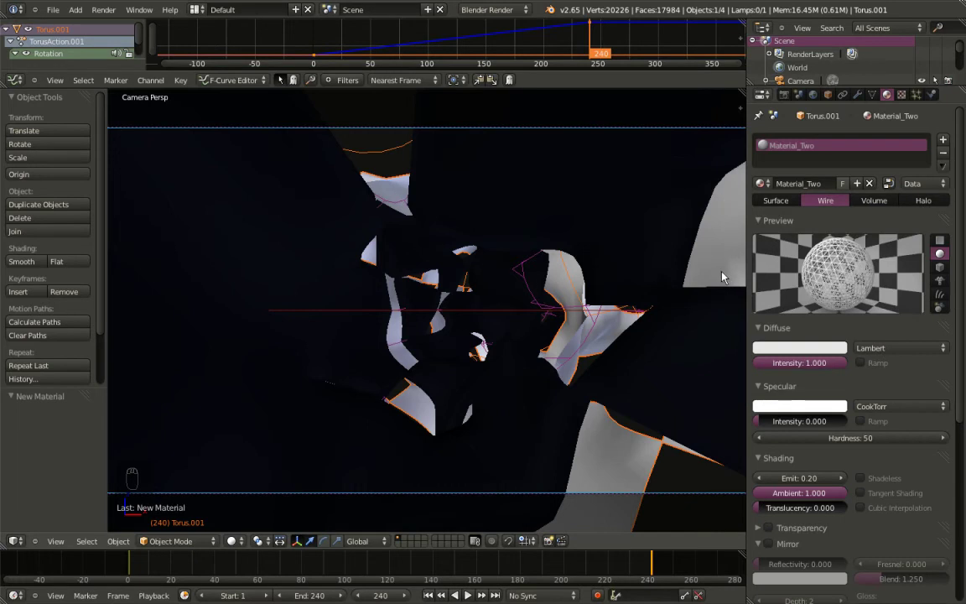
drag(828, 99, 830, 354)
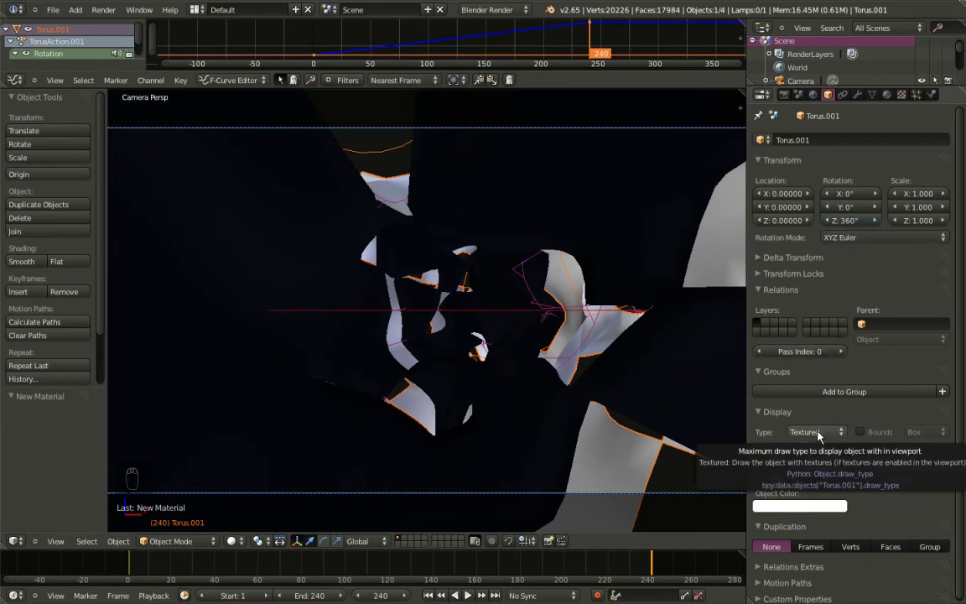
Show the torus copy as wireframe, then lighten the world horizon colour to mid grey 0.487
drag(826, 435, 824, 410)
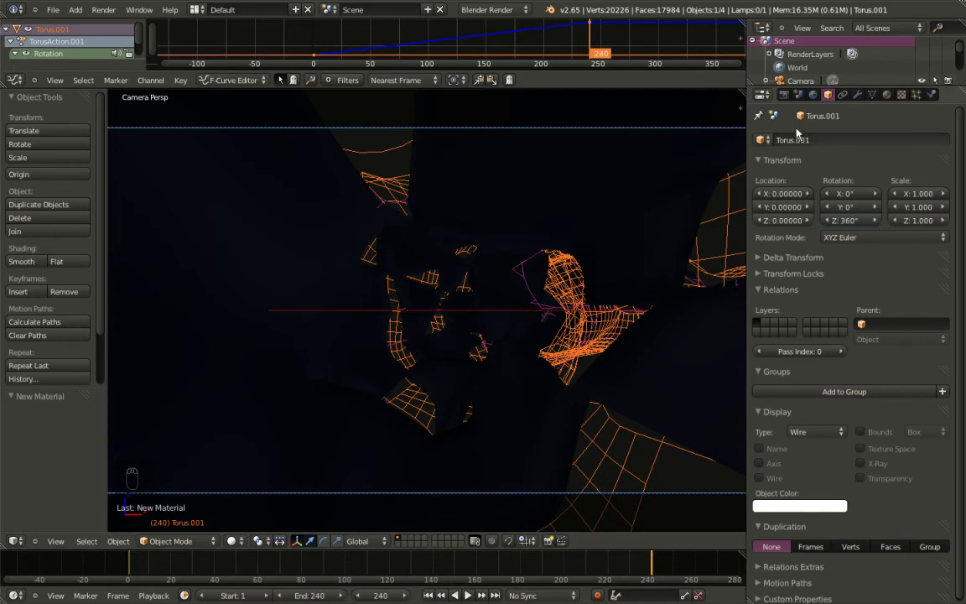
drag(816, 101, 793, 284)
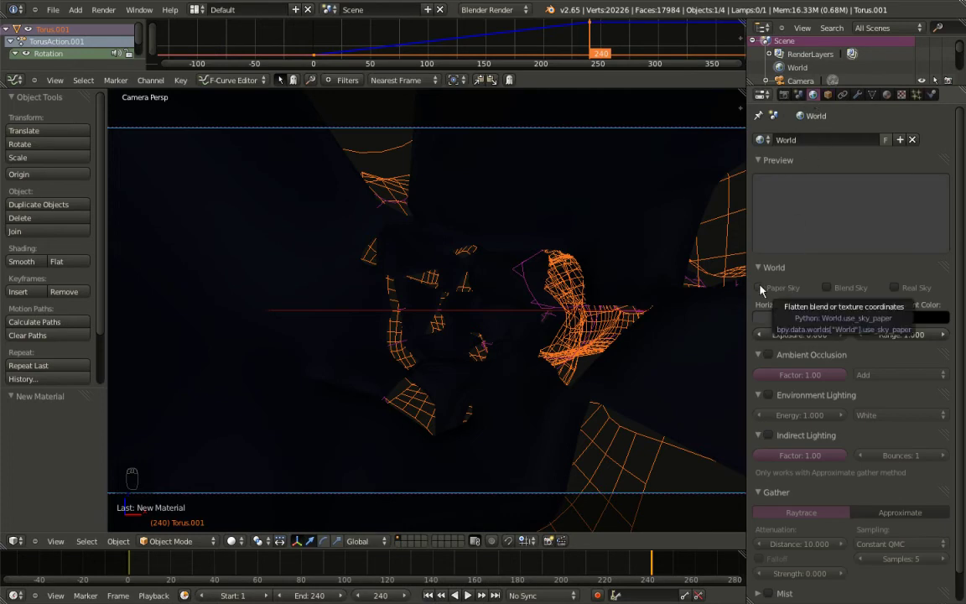
drag(766, 295, 798, 299)
drag(833, 292, 881, 171)
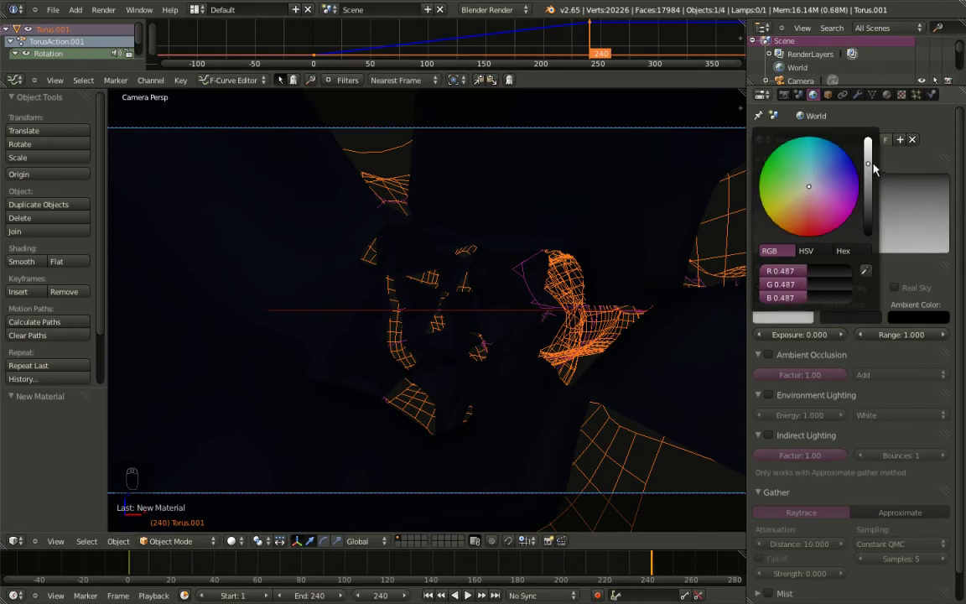
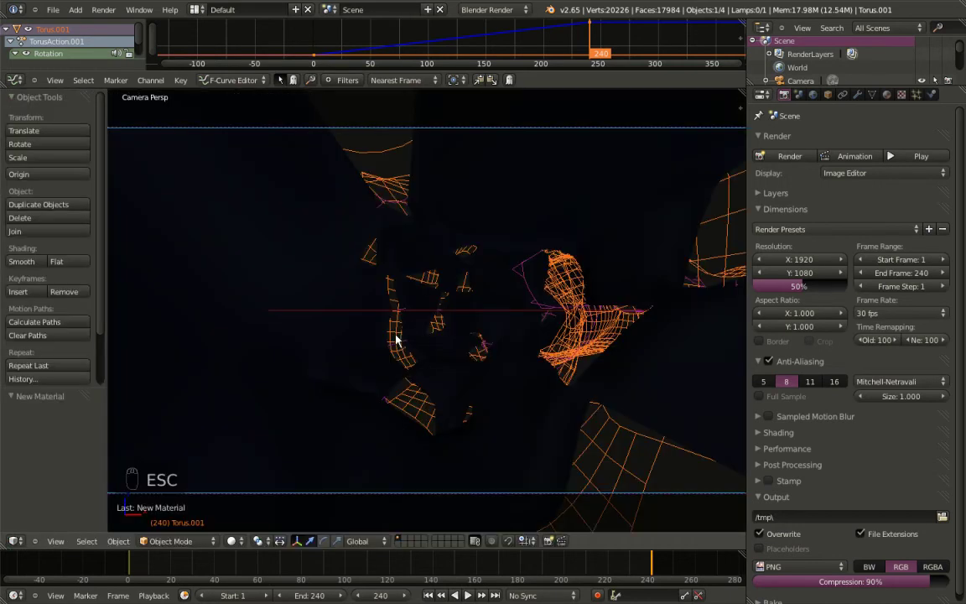
Zoom out around the torus, select the camera and show its lens settings
middle_click(368, 294)
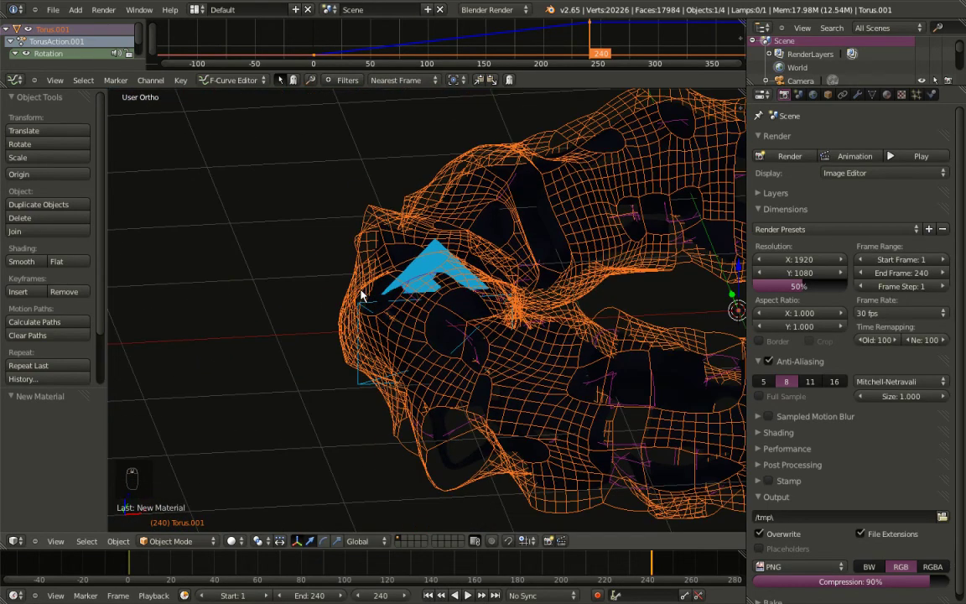
drag(324, 274, 455, 416)
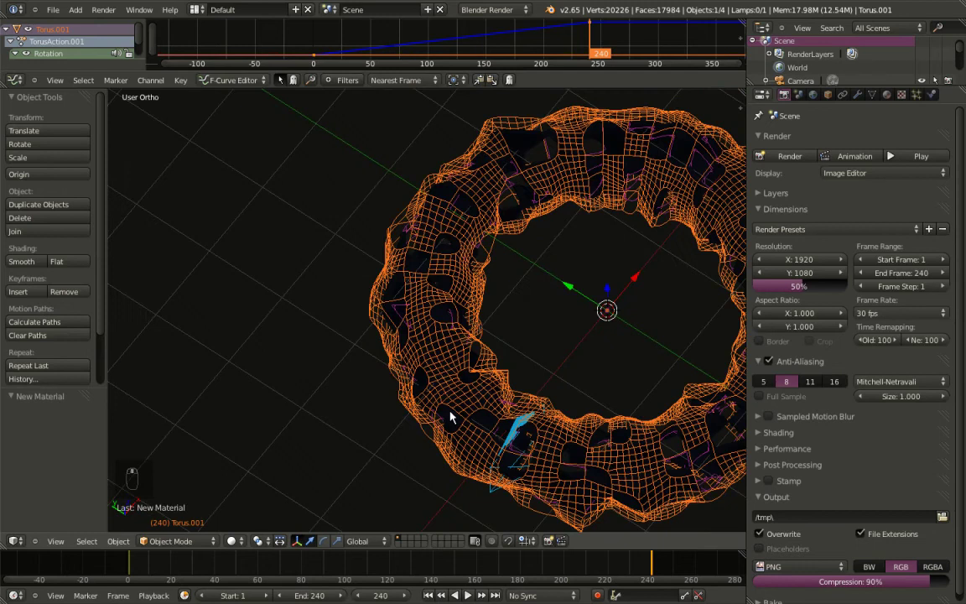
drag(518, 432, 512, 405)
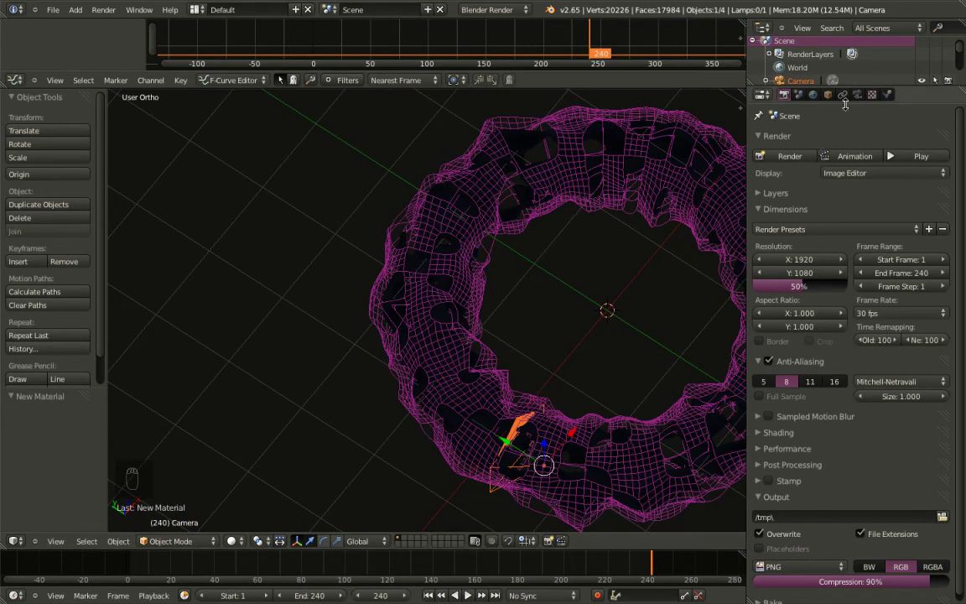
click(864, 103)
Set the camera's depth-of-field focus distance to 2.0, checking it from around the camera
drag(594, 392, 766, 415)
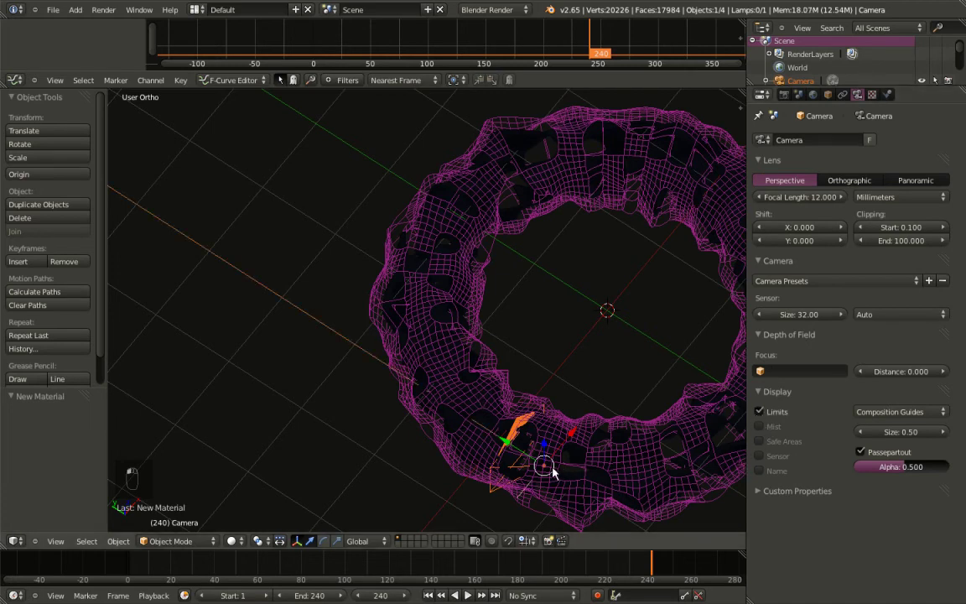
middle_click(489, 501)
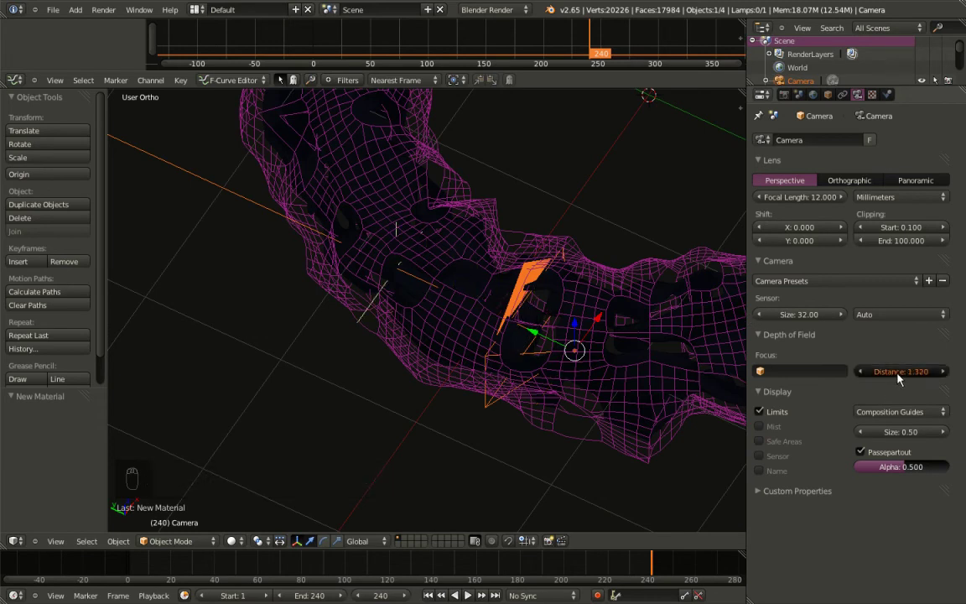
middle_click(427, 349)
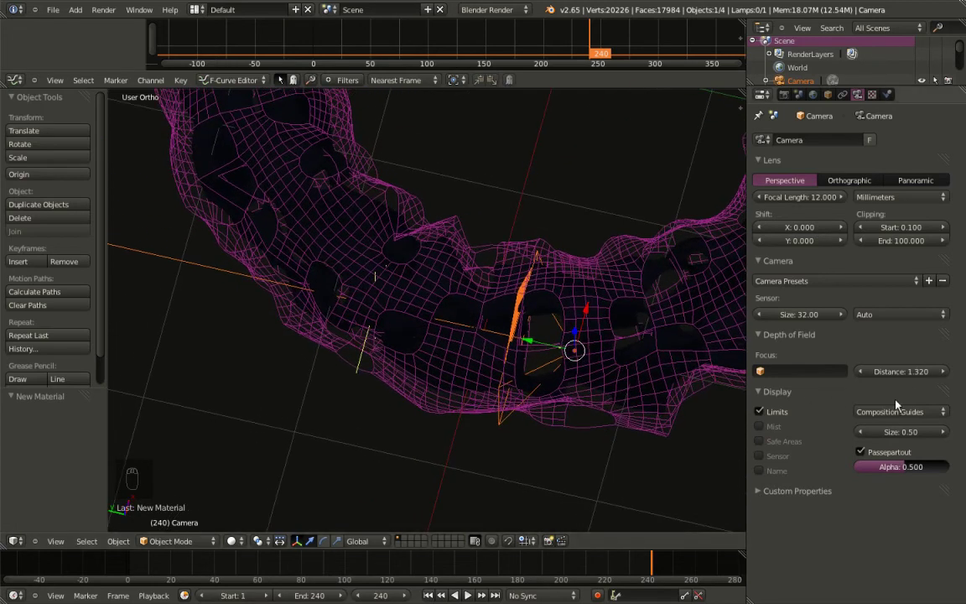
drag(919, 377, 331, 383)
middle_click(333, 398)
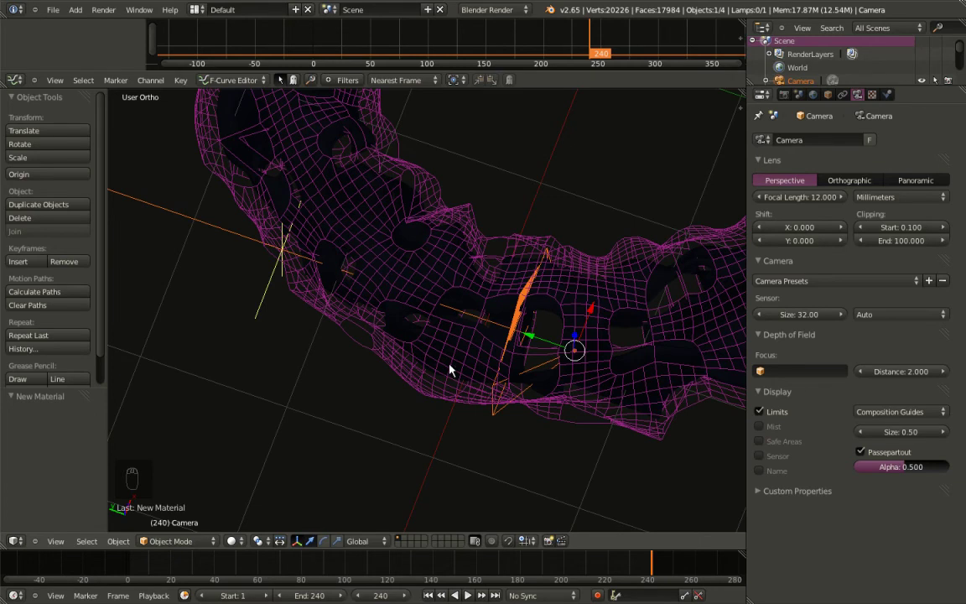
Looking through the camera, set its Z rotation to -10°
key(KP_0)
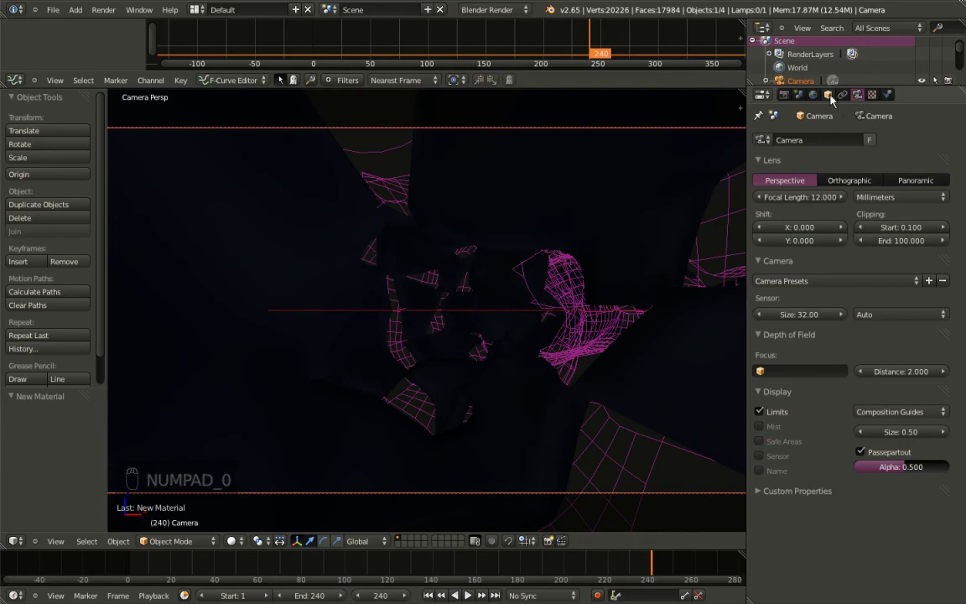
drag(831, 101, 571, 254)
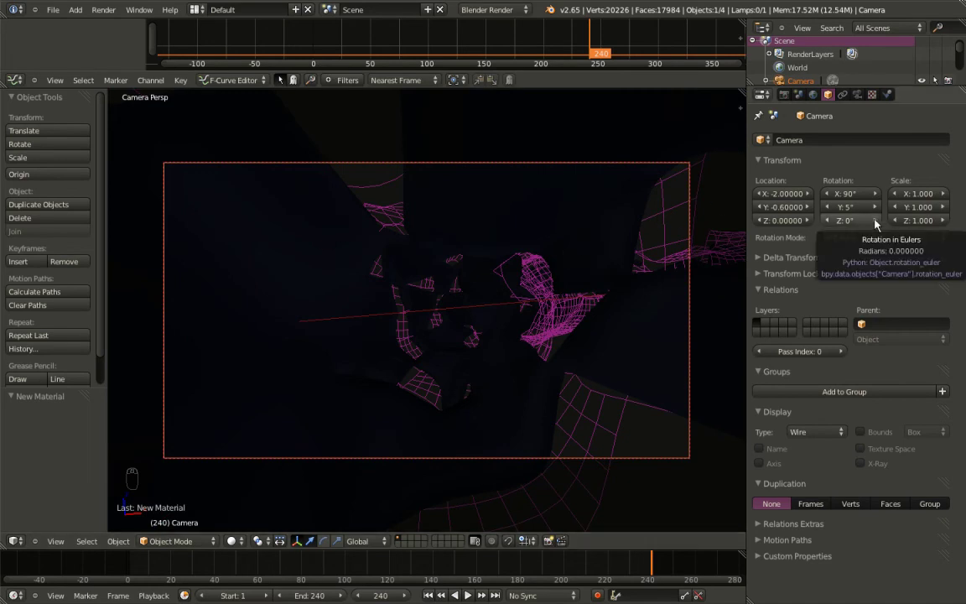
drag(878, 223, 843, 274)
drag(834, 225, 506, 373)
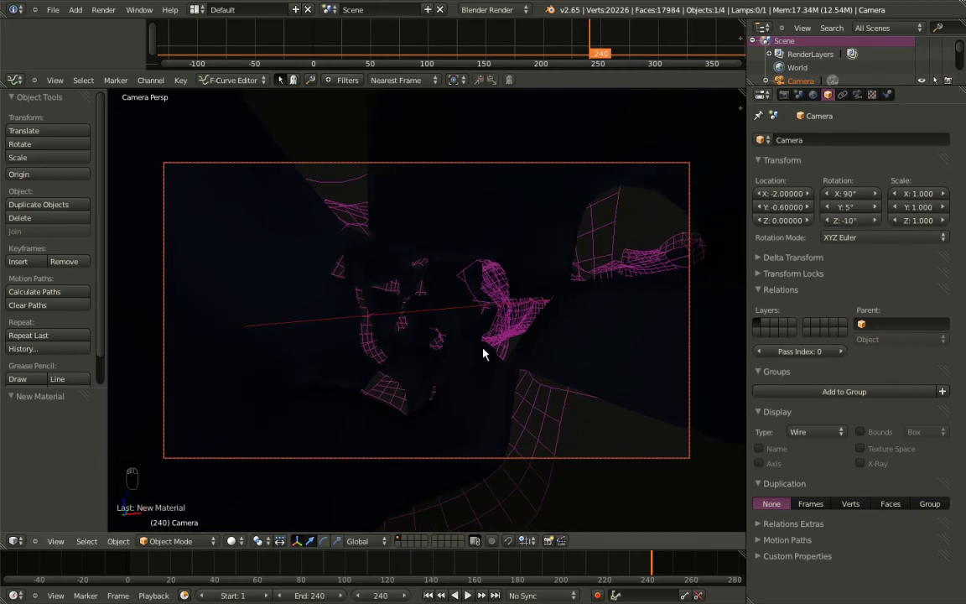
From the top view nudge the camera to X -2.1 and check its framing through the lens
key(KP_7)
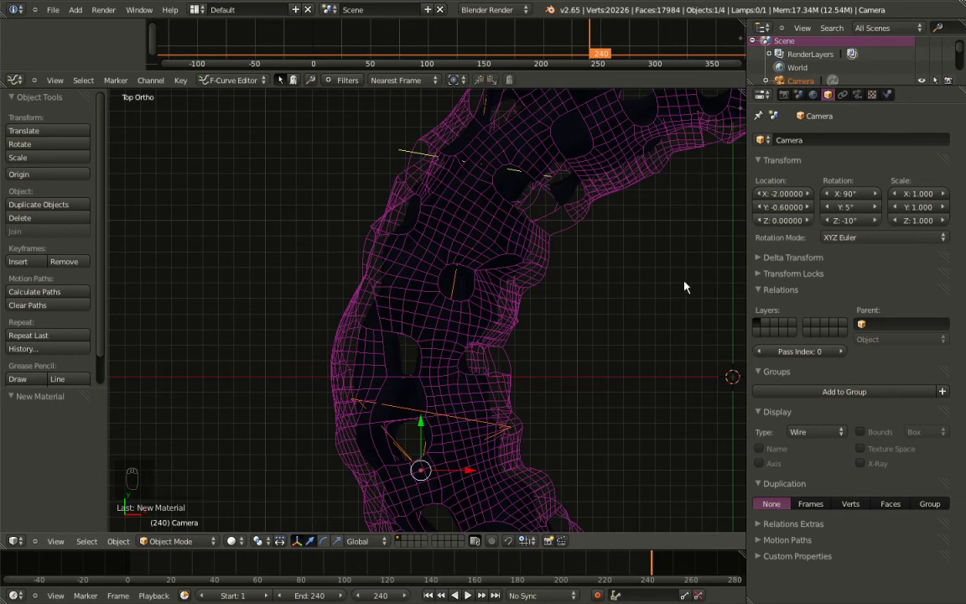
drag(815, 202, 525, 407)
key(KP_0)
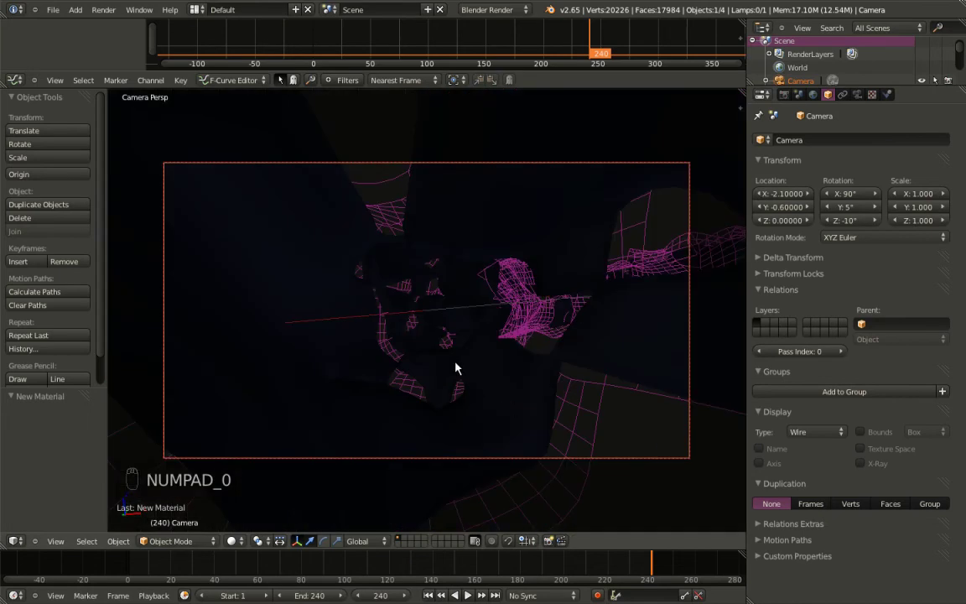
drag(463, 358, 389, 311)
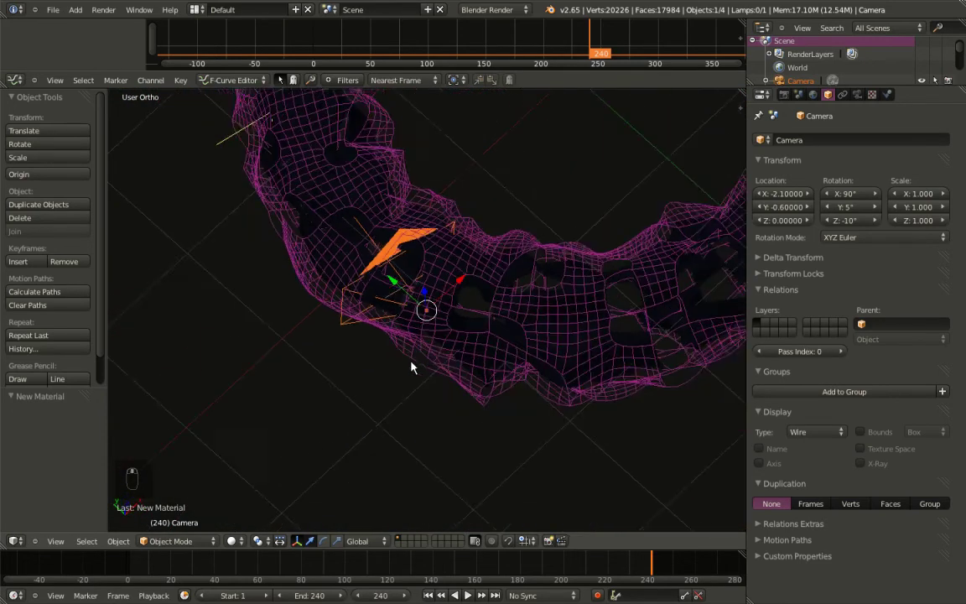
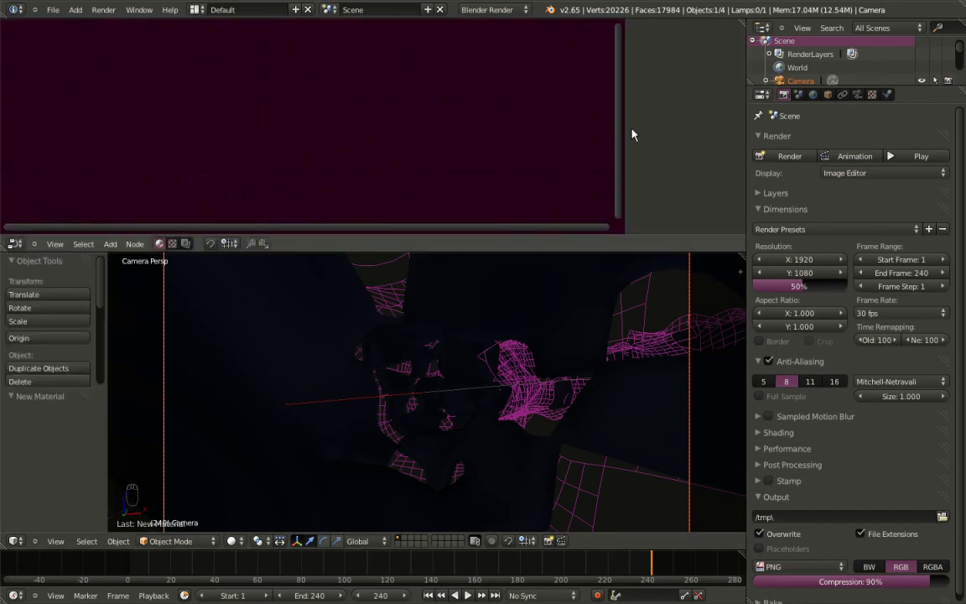
Add a Defocus node fed by the render's image and depth pass, routed toward the Viewer
key(n)
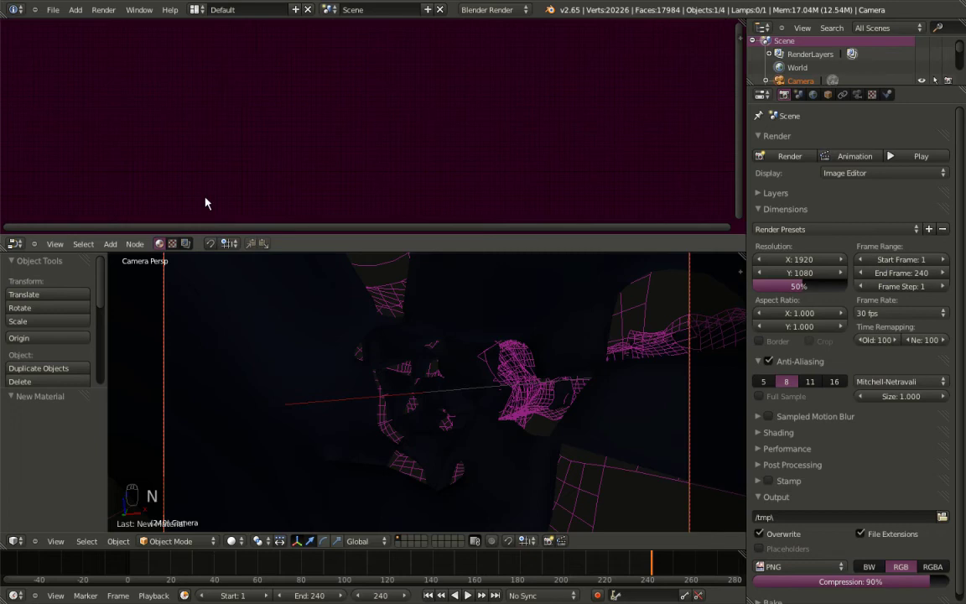
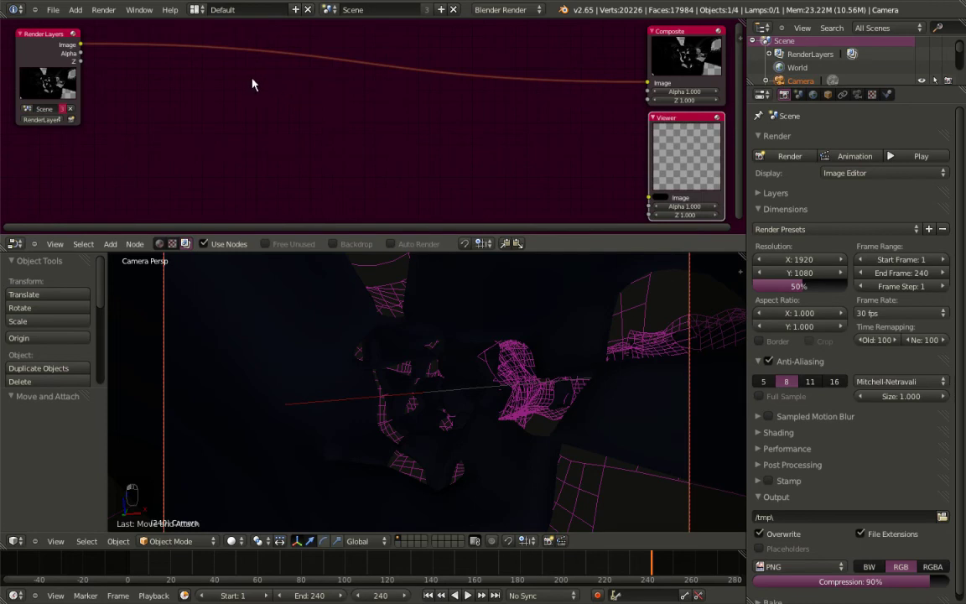
key(shift+a)
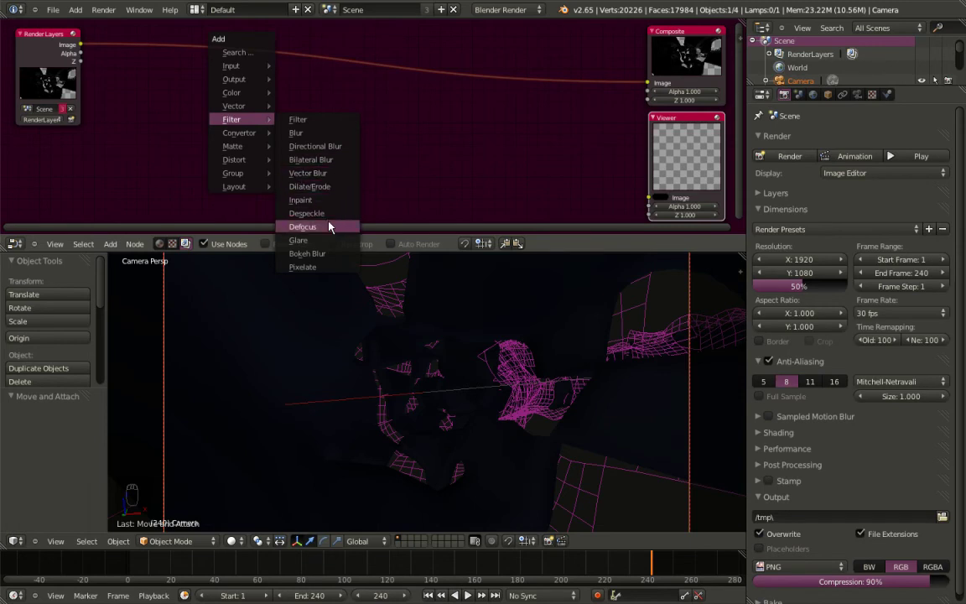
drag(361, 163, 240, 125)
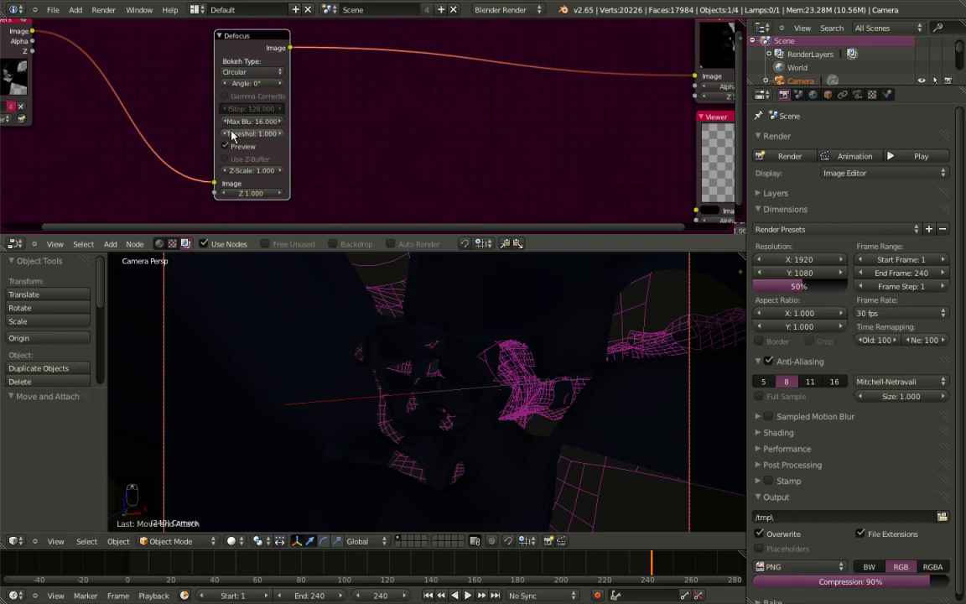
drag(257, 35, 49, 67)
drag(41, 55, 67, 133)
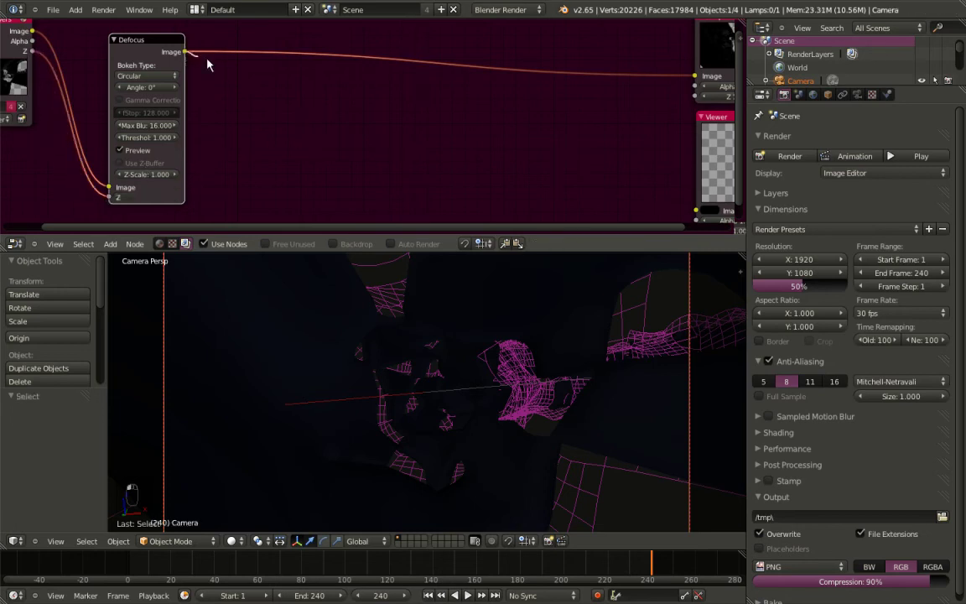
drag(472, 113, 586, 131)
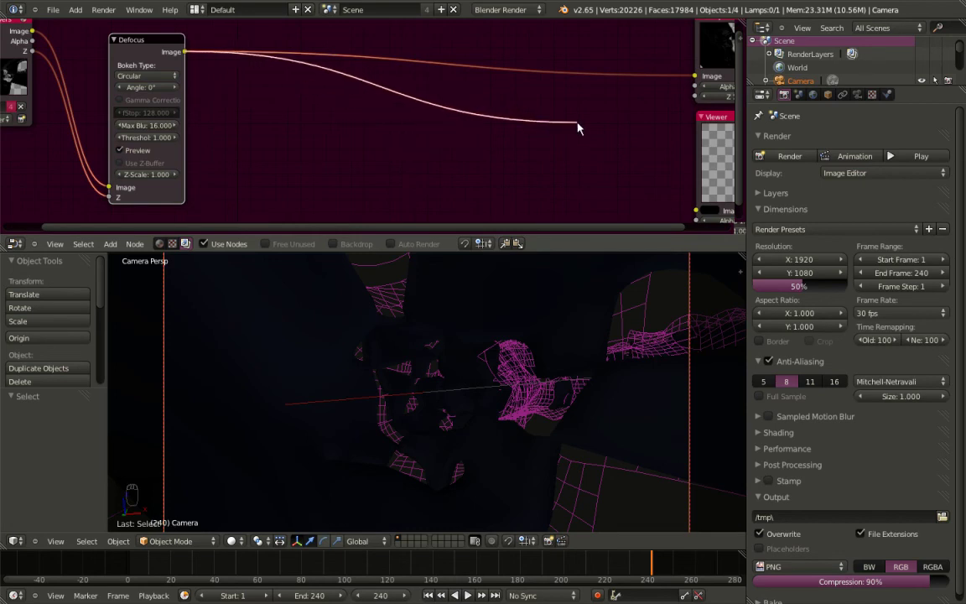
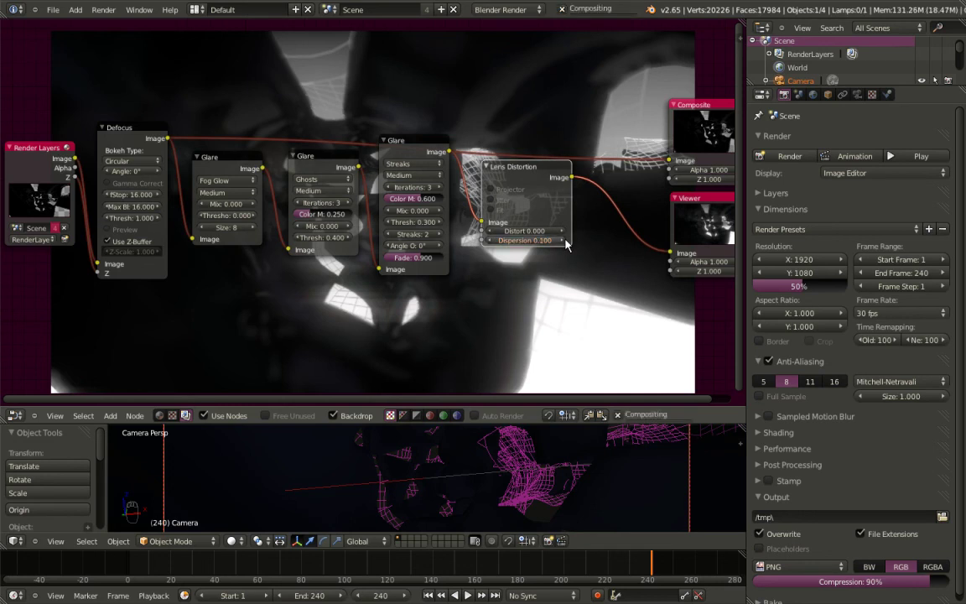
Move the Composite and Viewer nodes aside and feed Composite from Lens Distortion's image output
click(690, 108)
drag(656, 220, 423, 303)
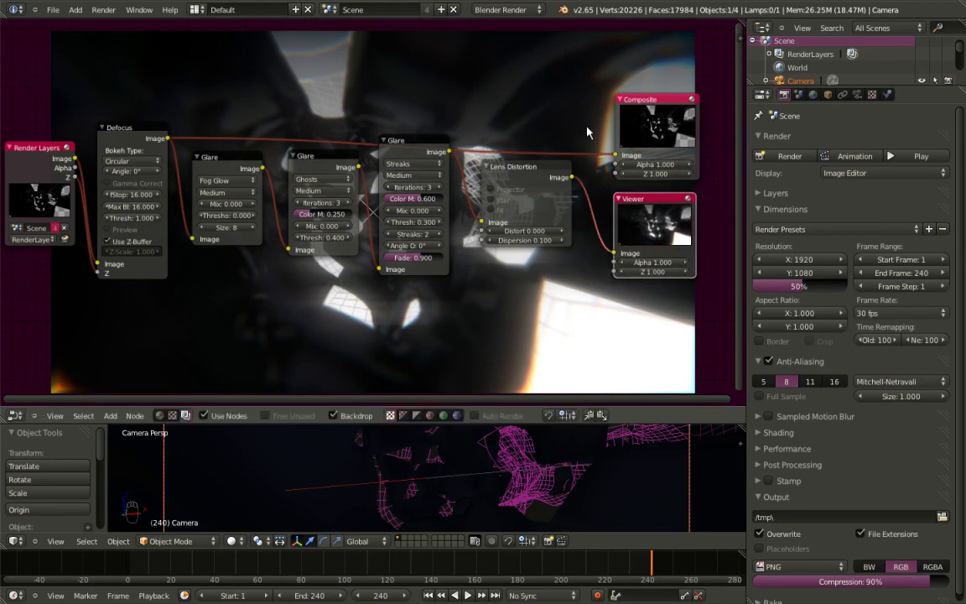
drag(576, 181, 605, 118)
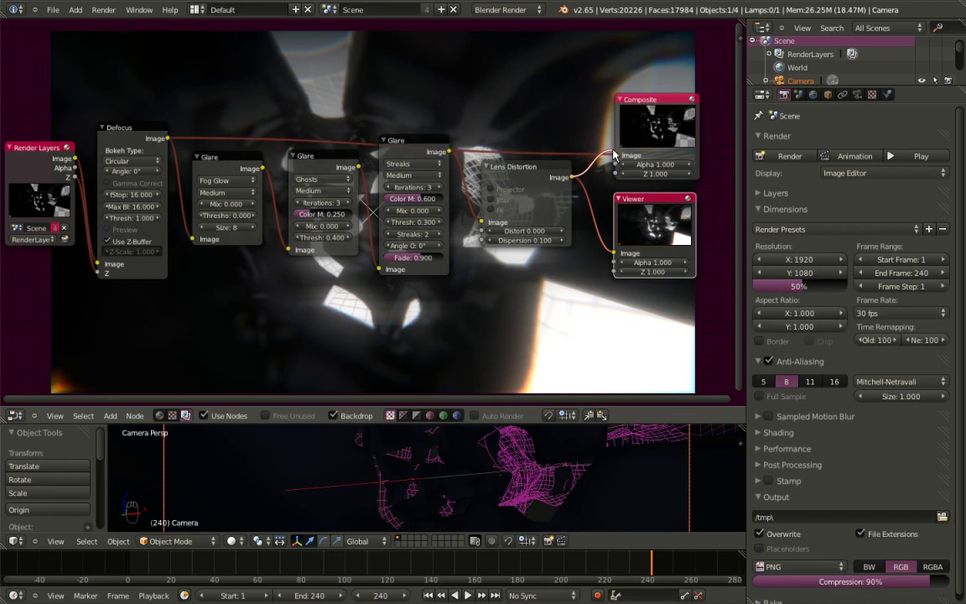